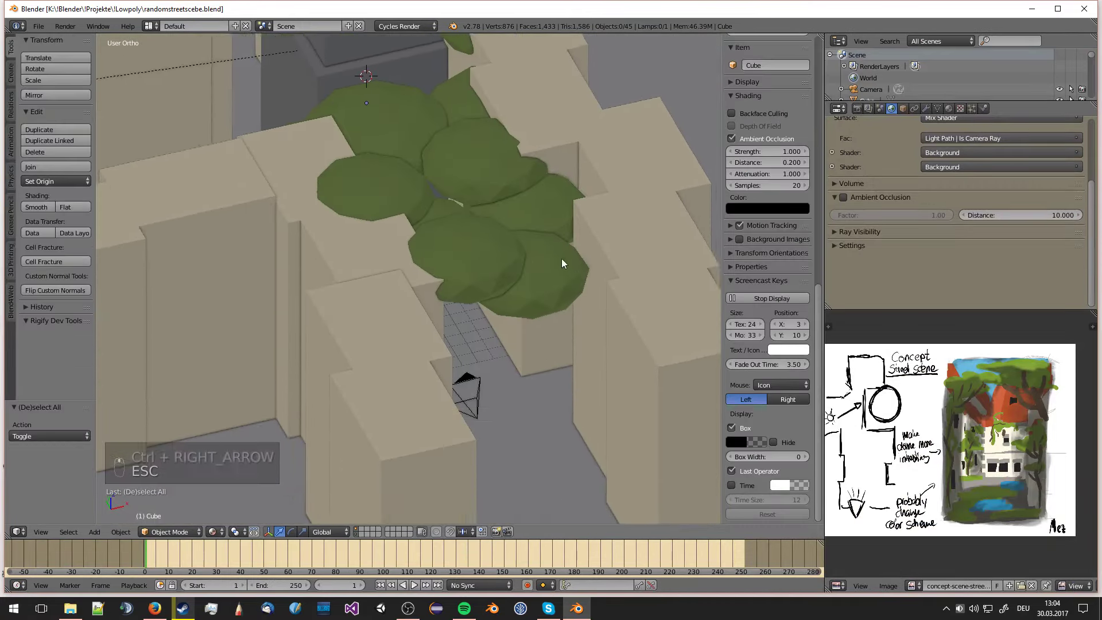
# - Add a cube, scale it down into a small block and stand it beside the wall in camera view
pyautogui.press('KP_5')
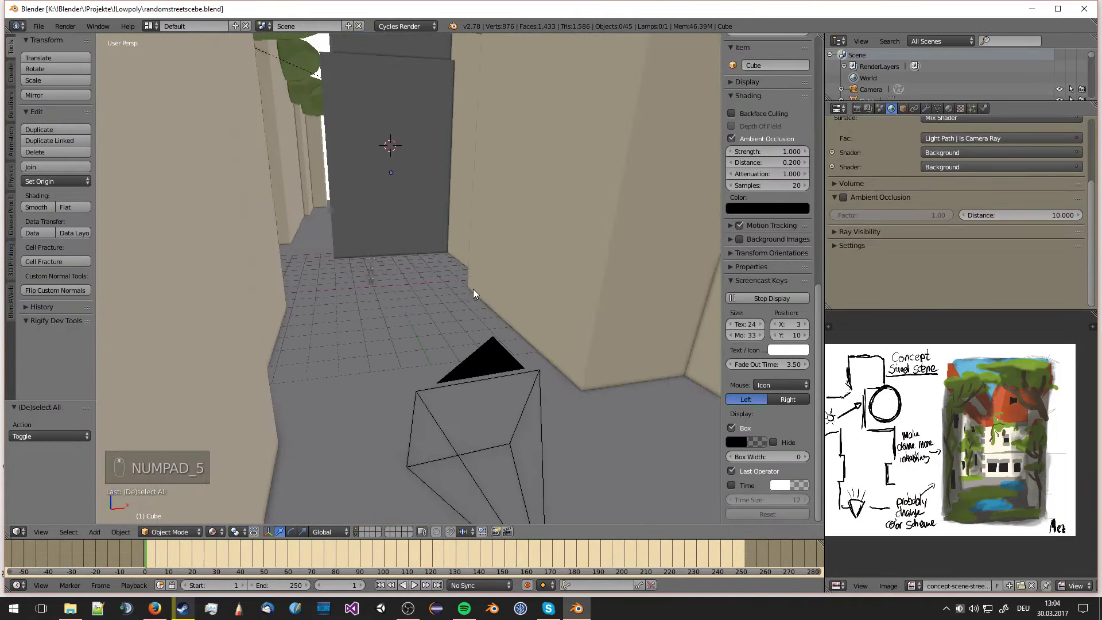
pyautogui.press('shift+a')
pyautogui.press('s')
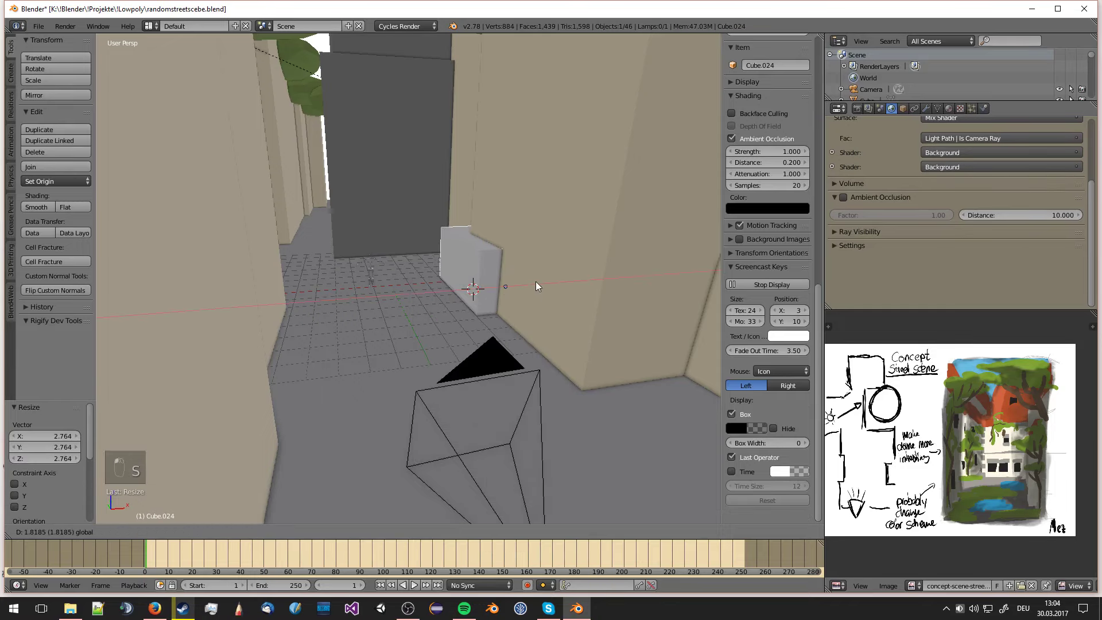
pyautogui.press('KP_0')
pyautogui.click(674, 446)
pyautogui.moveTo(586, 396); pyautogui.dragTo(602, 454)
pyautogui.middleClick(606, 356)
pyautogui.middleClick(621, 385)
pyautogui.press('s')
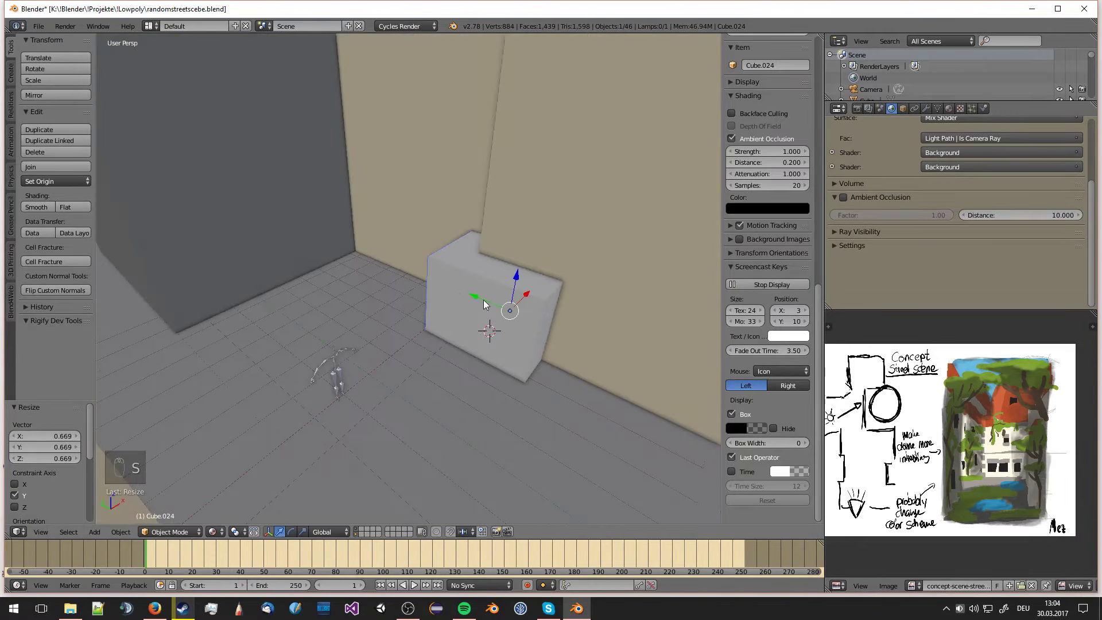
pyautogui.press('s')
pyautogui.press('KP_0')
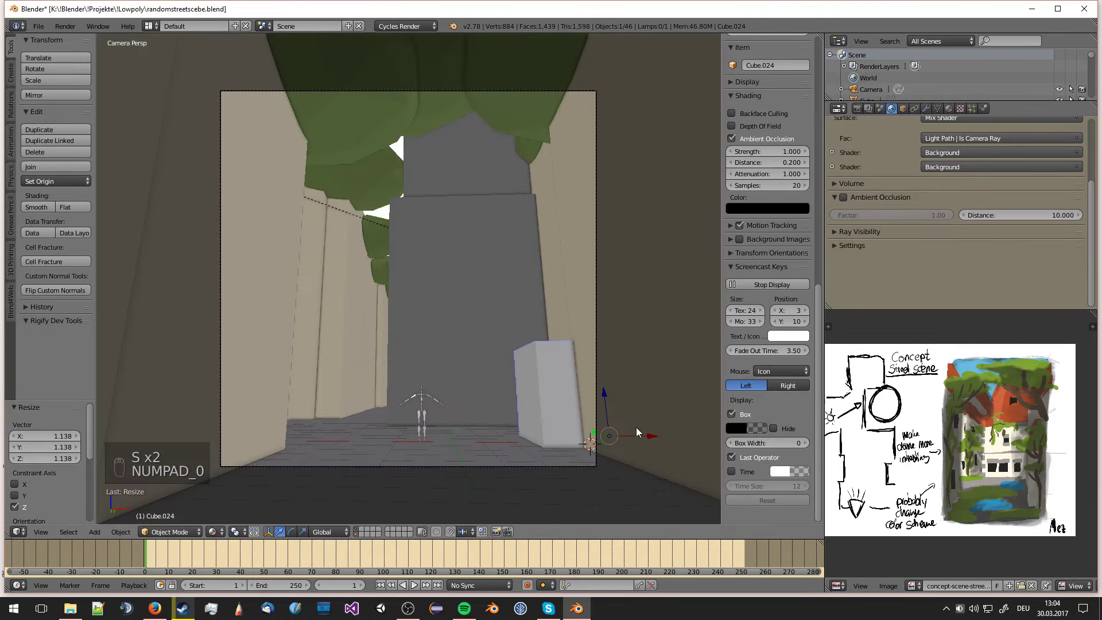
# - Give the new block a beige diffuse colour in the Material tab and select another block
pyautogui.press('a')
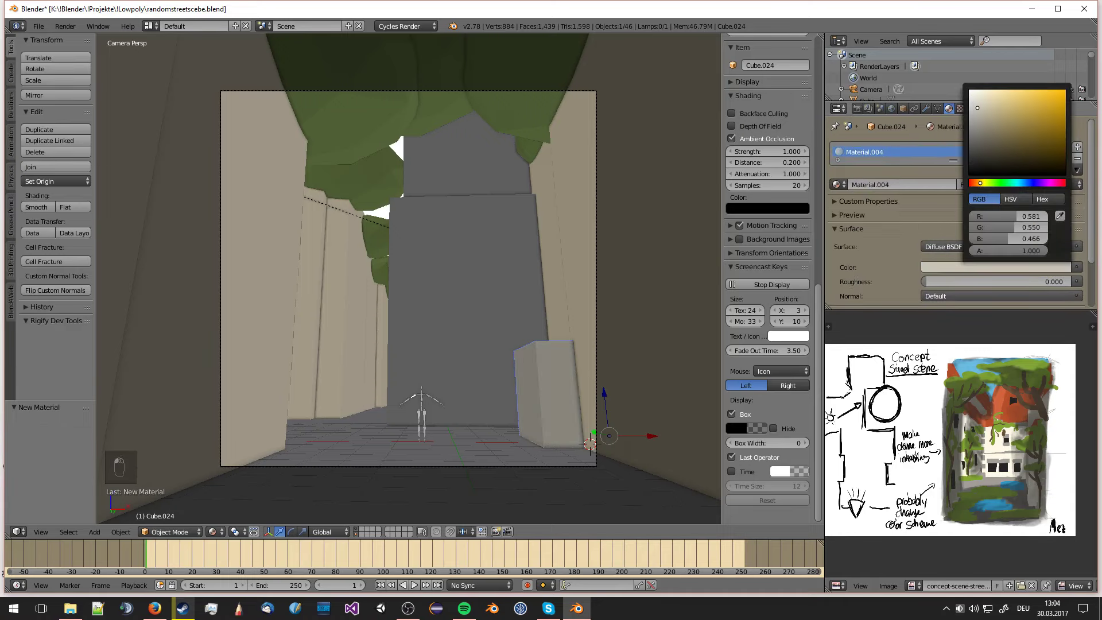
pyautogui.moveTo(522, 379); pyautogui.dragTo(562, 380)
pyautogui.press('a')
pyautogui.click(561, 381)
pyautogui.moveTo(560, 393); pyautogui.dragTo(327, 238)
pyautogui.moveTo(326, 239); pyautogui.dragTo(343, 257)
# - Add a cube beneath the corner tree, scale it down and rotate it 45° about Z
pyautogui.press('KP_7')
pyautogui.press('KP_5')
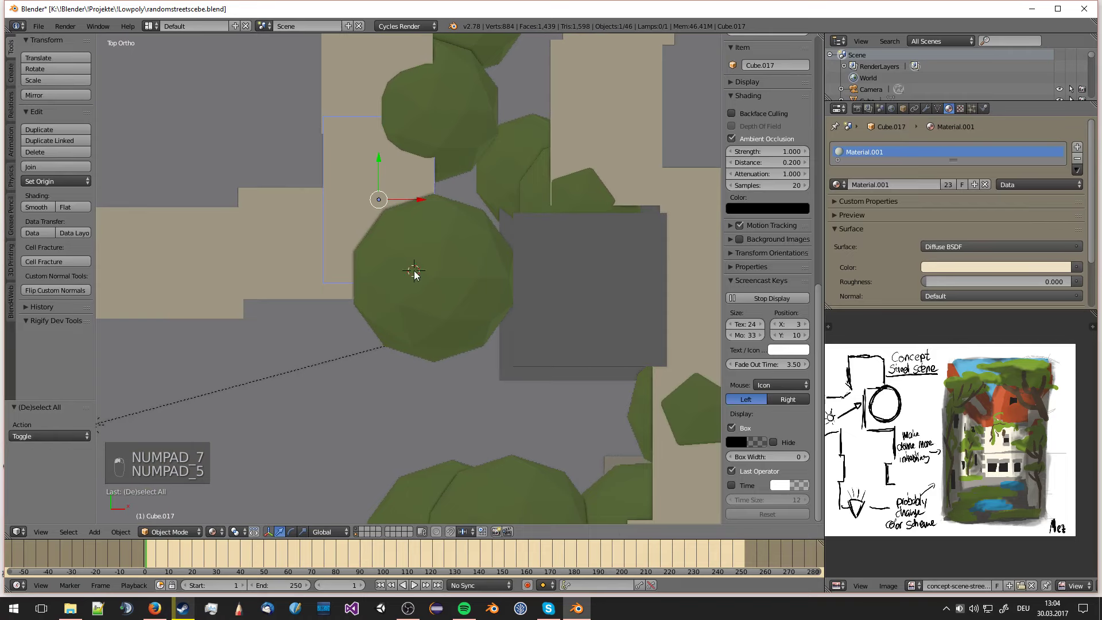
pyautogui.press('shift+a')
pyautogui.press('s')
pyautogui.press('r')
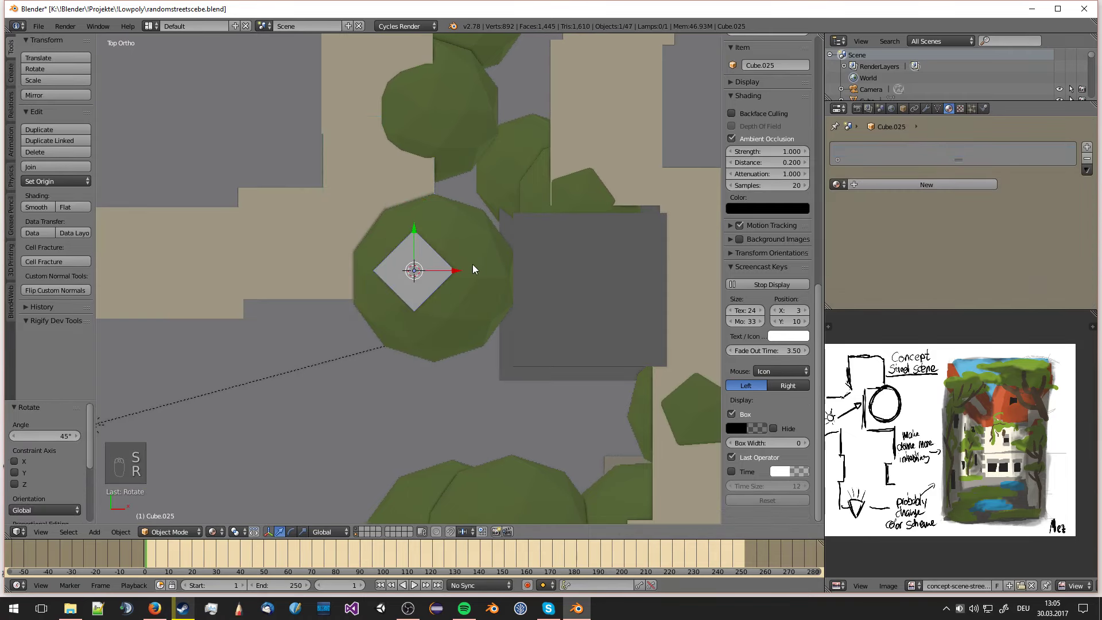
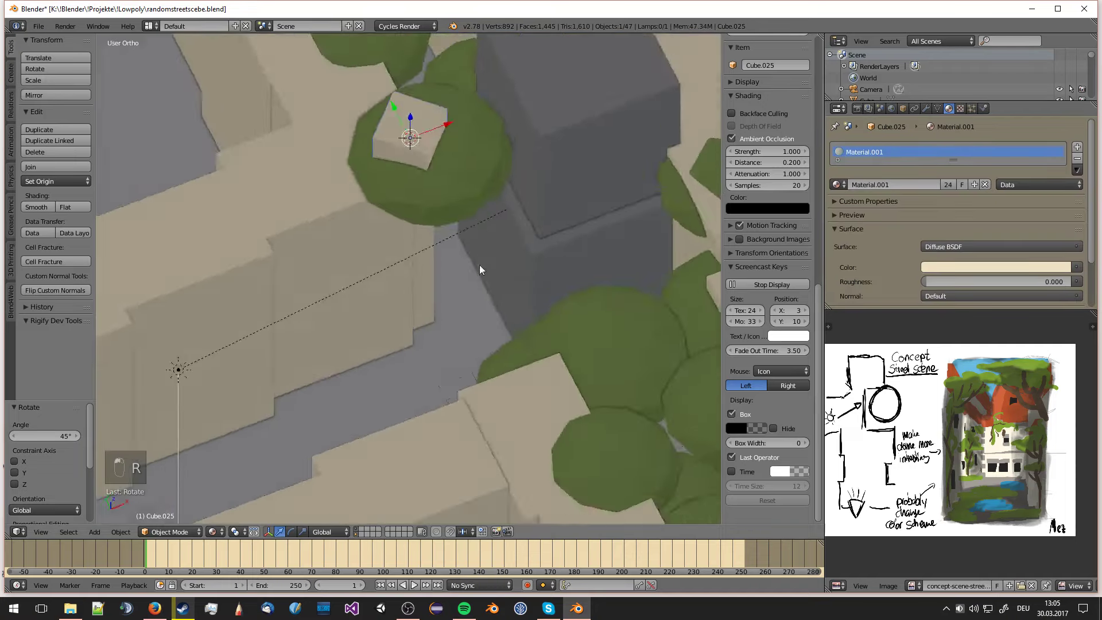
pyautogui.press('s')
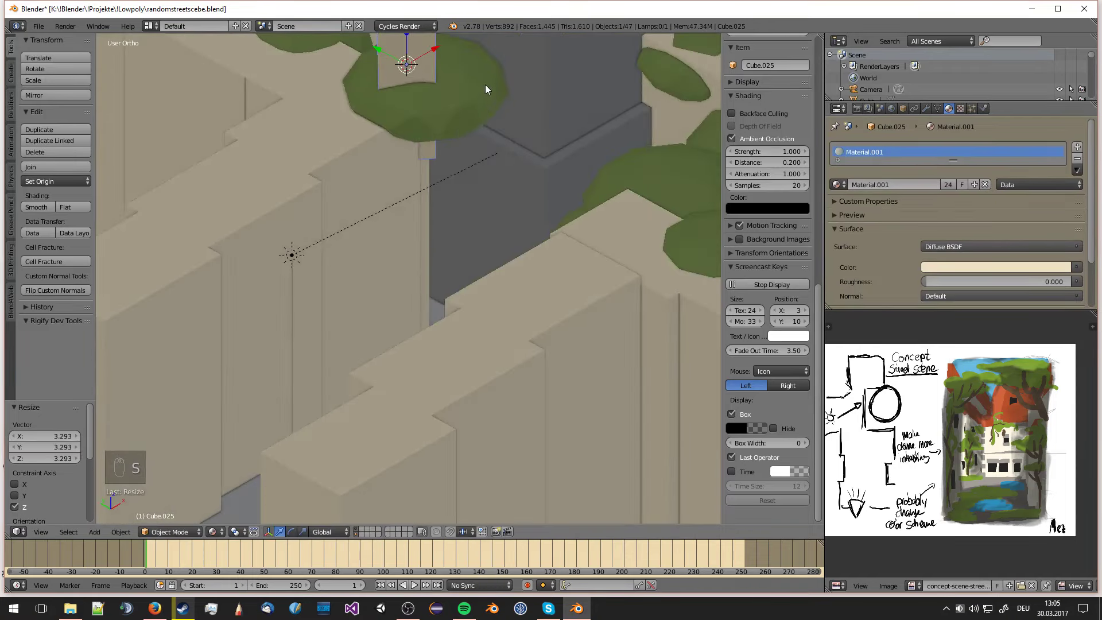
pyautogui.middleClick(464, 99)
pyautogui.moveTo(430, 121); pyautogui.dragTo(399, 144)
# - Delete a stray piece, tweak the block's mesh in Edit Mode and assign Material.001
pyautogui.press('KP_7')
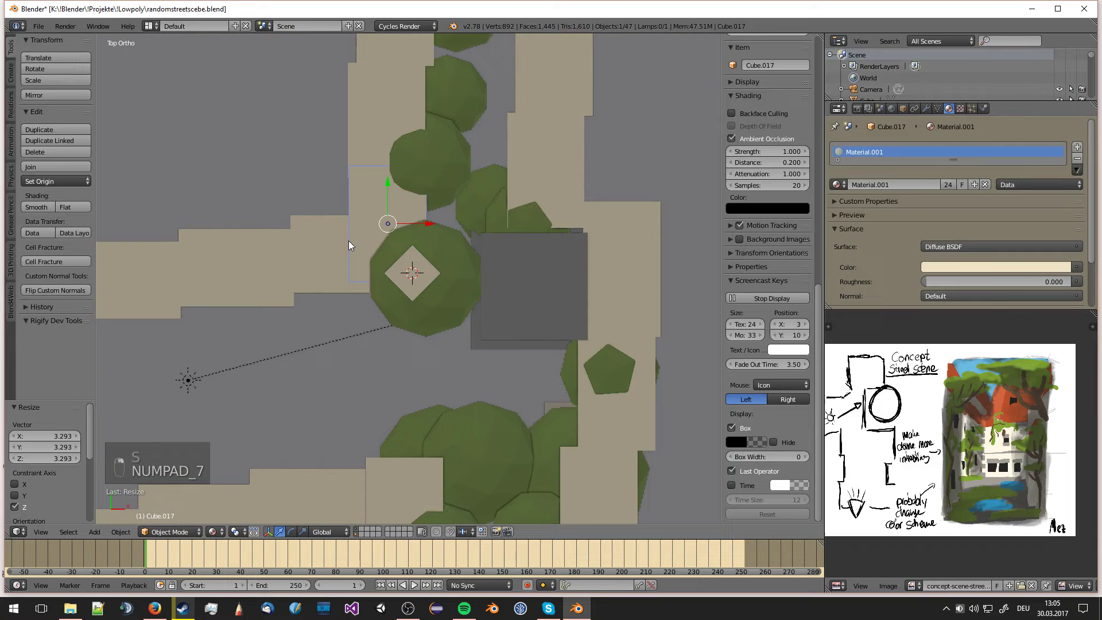
pyautogui.moveTo(395, 226); pyautogui.dragTo(370, 275)
pyautogui.press('Delete')
pyautogui.press('KP_7')
pyautogui.press('Tab')
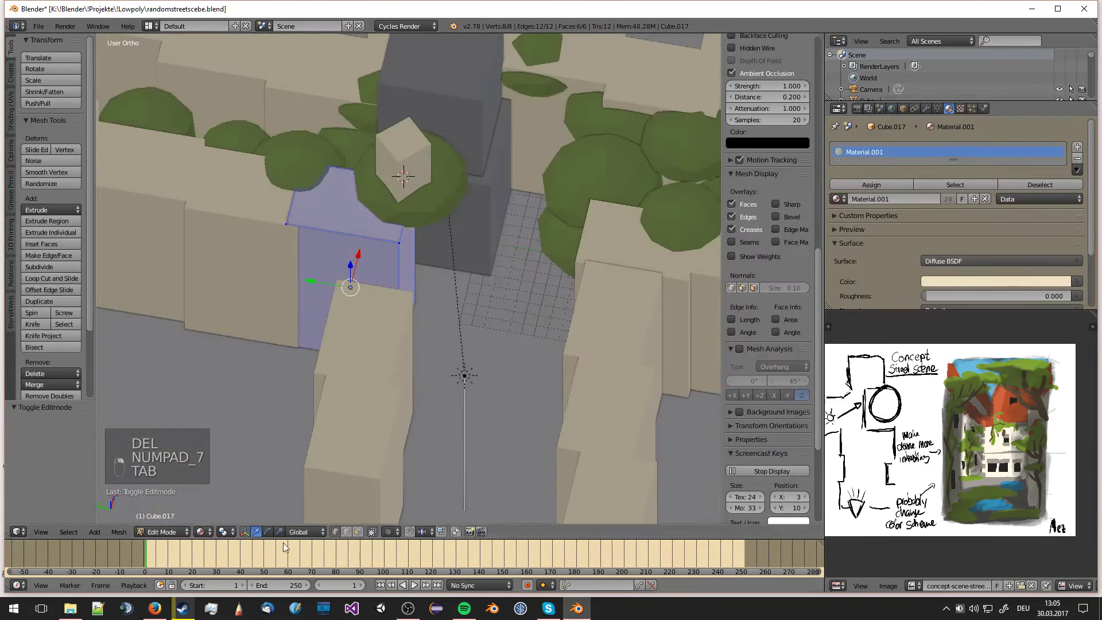
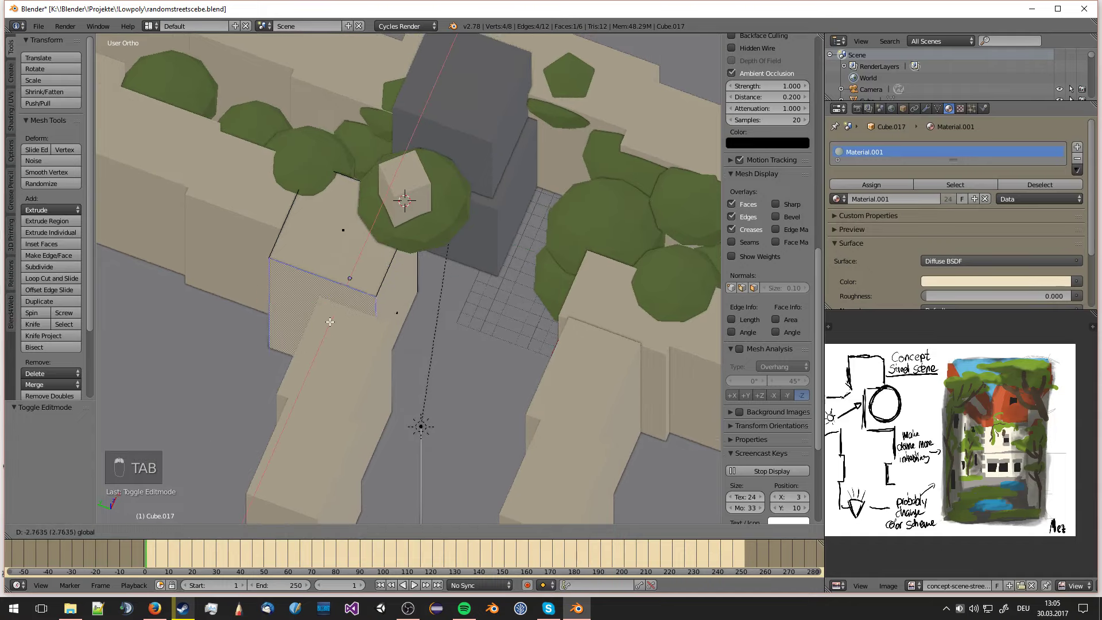
pyautogui.press('Tab')
pyautogui.rightClick(447, 214)
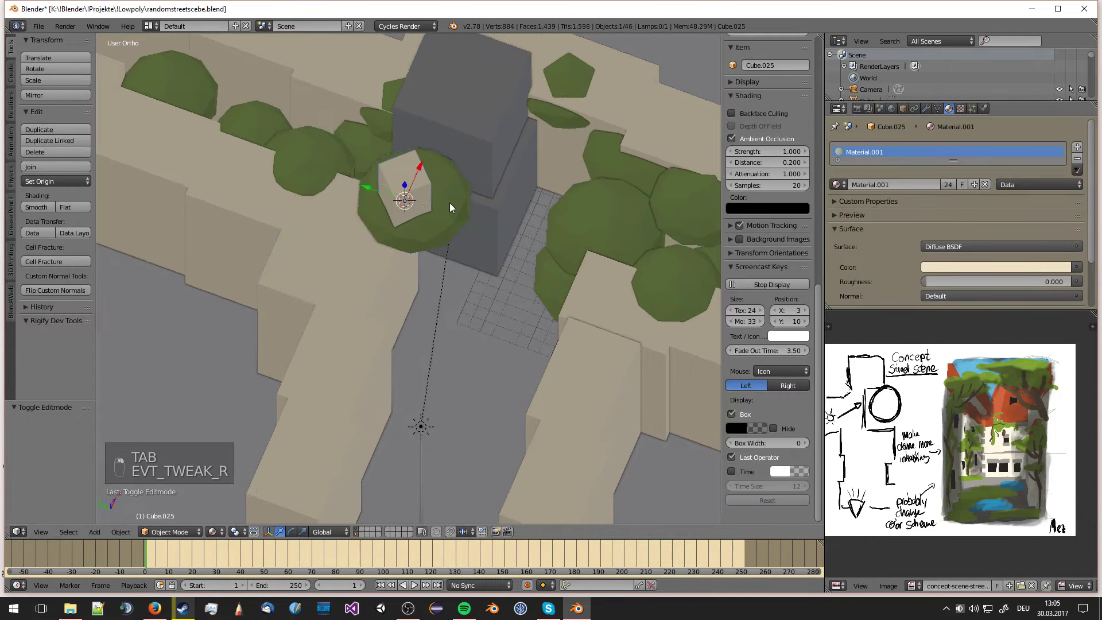
# - Move and scale Cube.025 flush against the building wall as seen through the camera
pyautogui.press('KP_5')
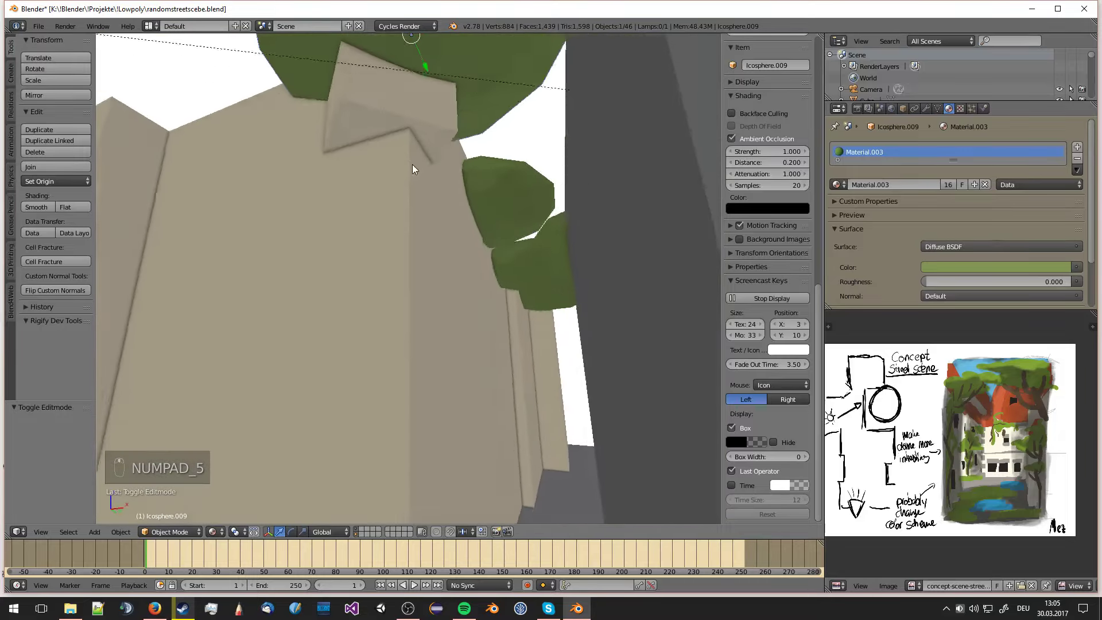
pyautogui.press('g')
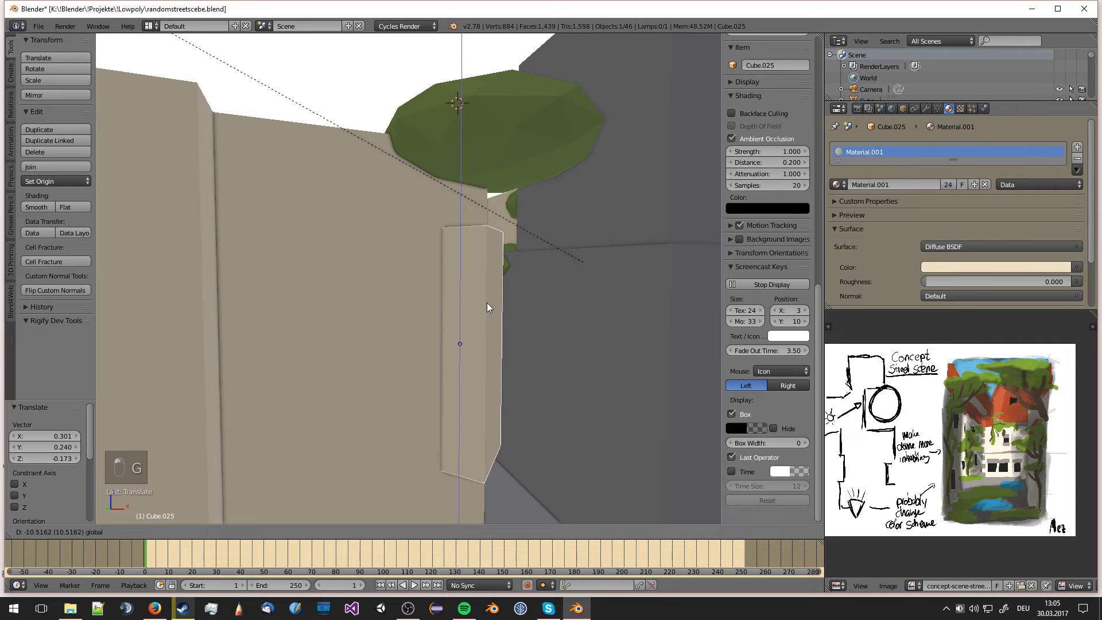
pyautogui.press('s')
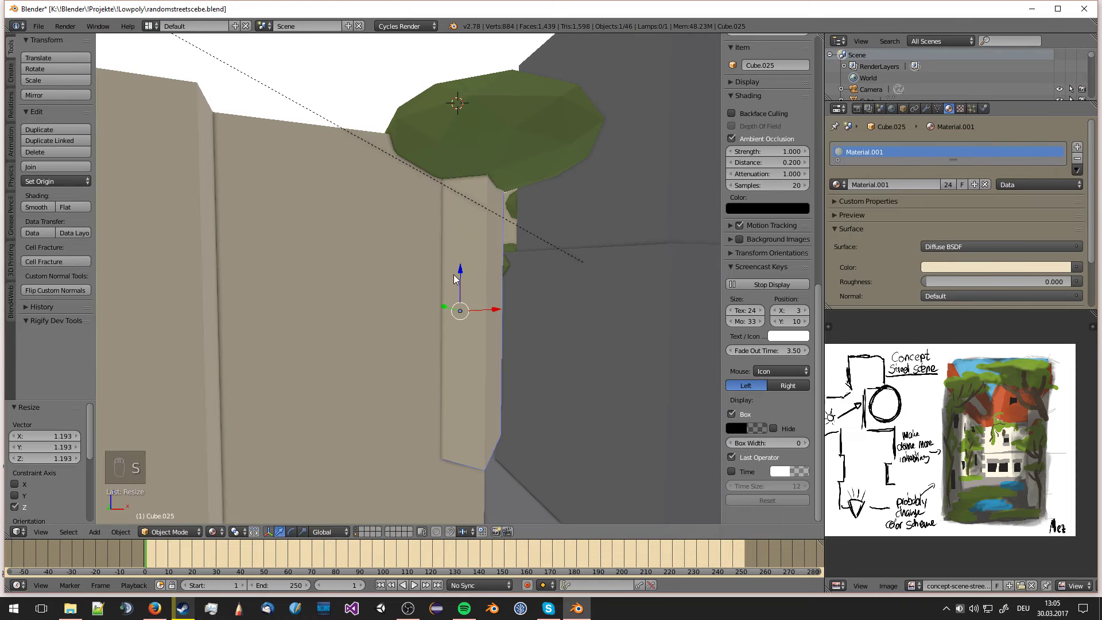
pyautogui.press('KP_0')
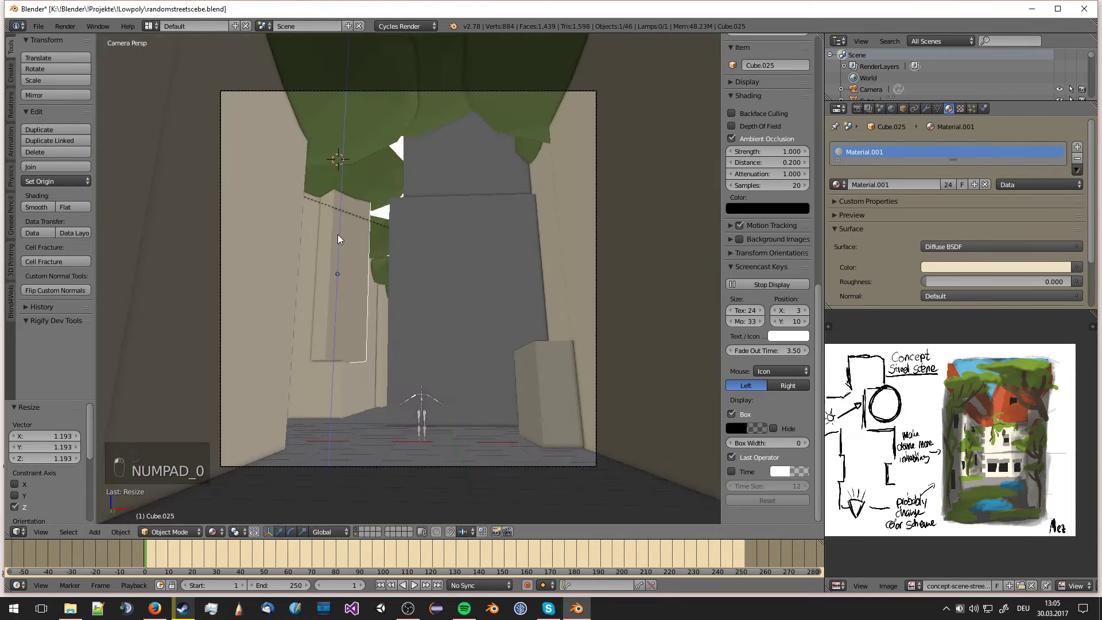
pyautogui.press('s')
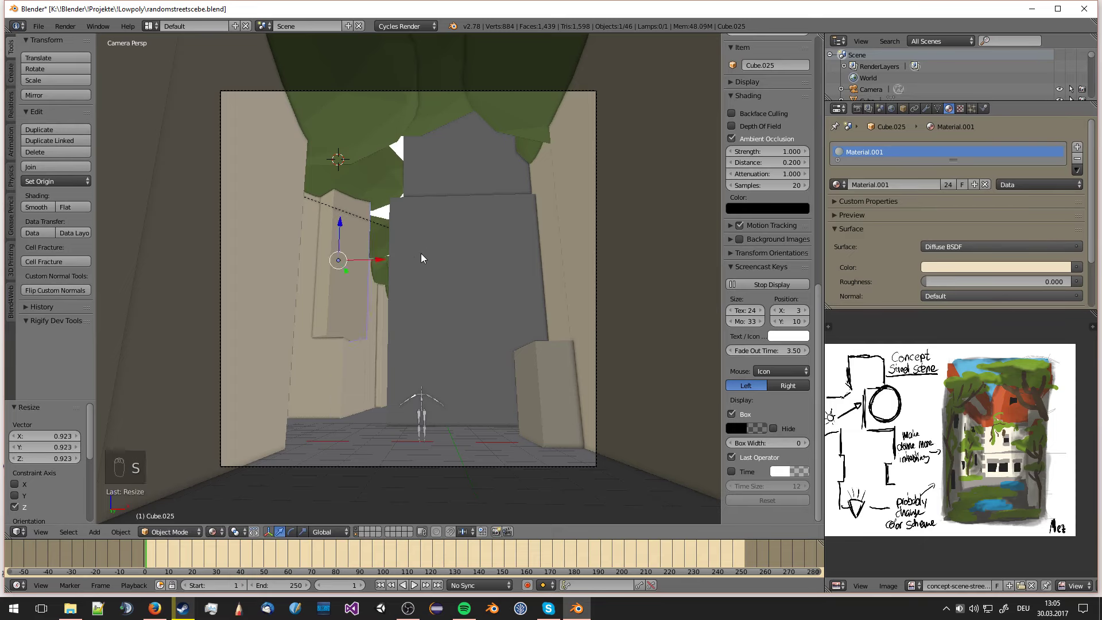
pyautogui.press('a')
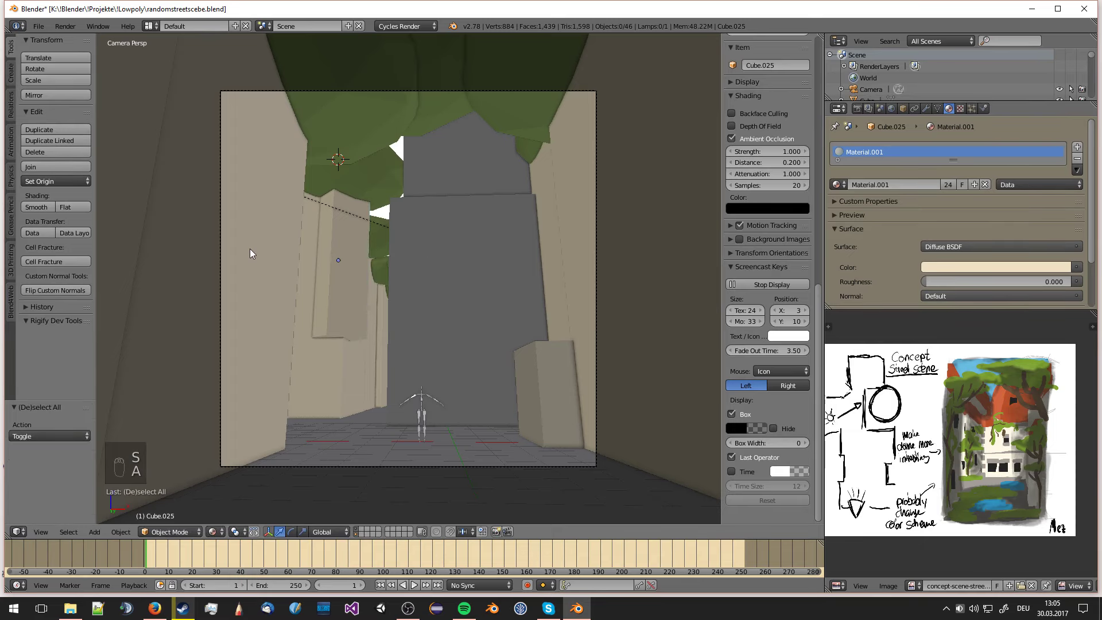
pyautogui.press('a')
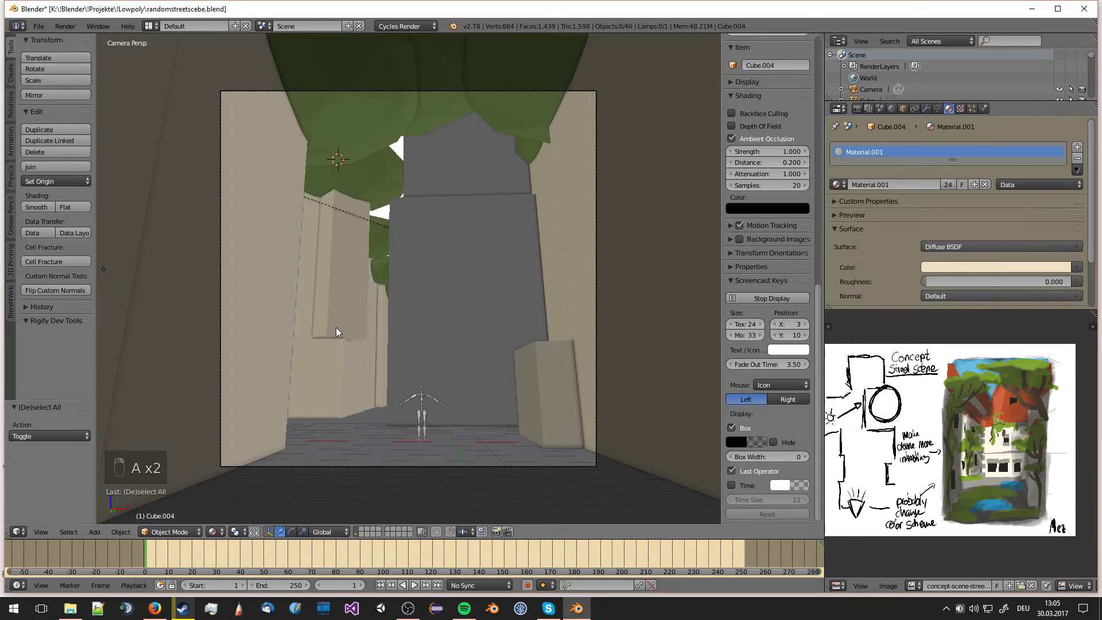
# - Switch to top view and duplicate a cube for one more block
pyautogui.middleClick(548, 392)
pyautogui.press('KP_7')
pyautogui.press('KP_5')
pyautogui.press('shift+d')
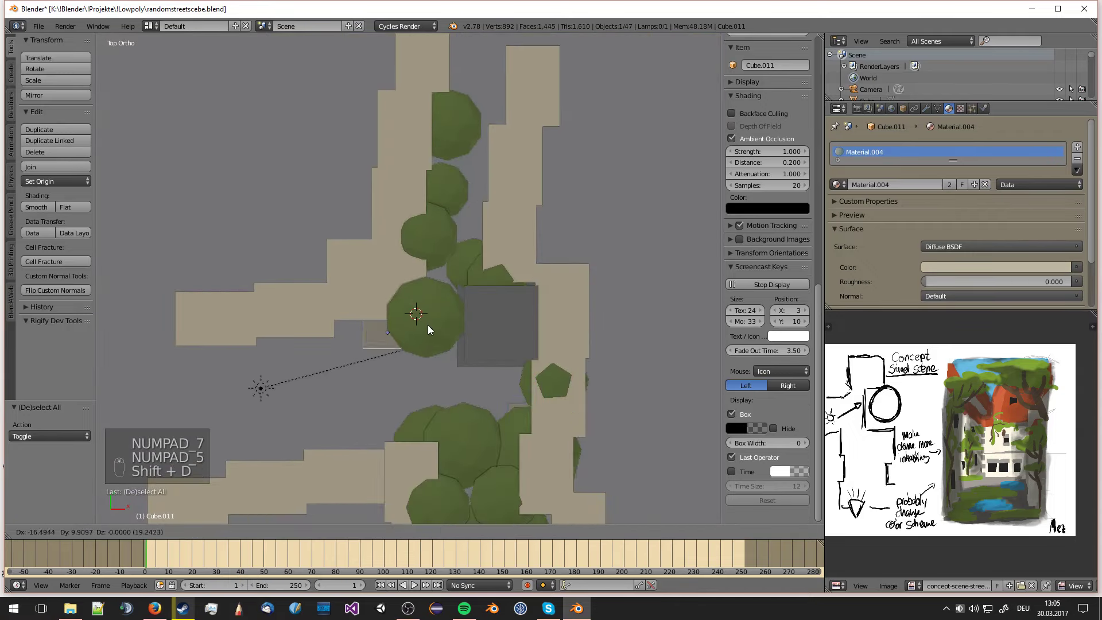
# - Place the new block from camera view, then look straight down on the street layout
pyautogui.press('KP_0')
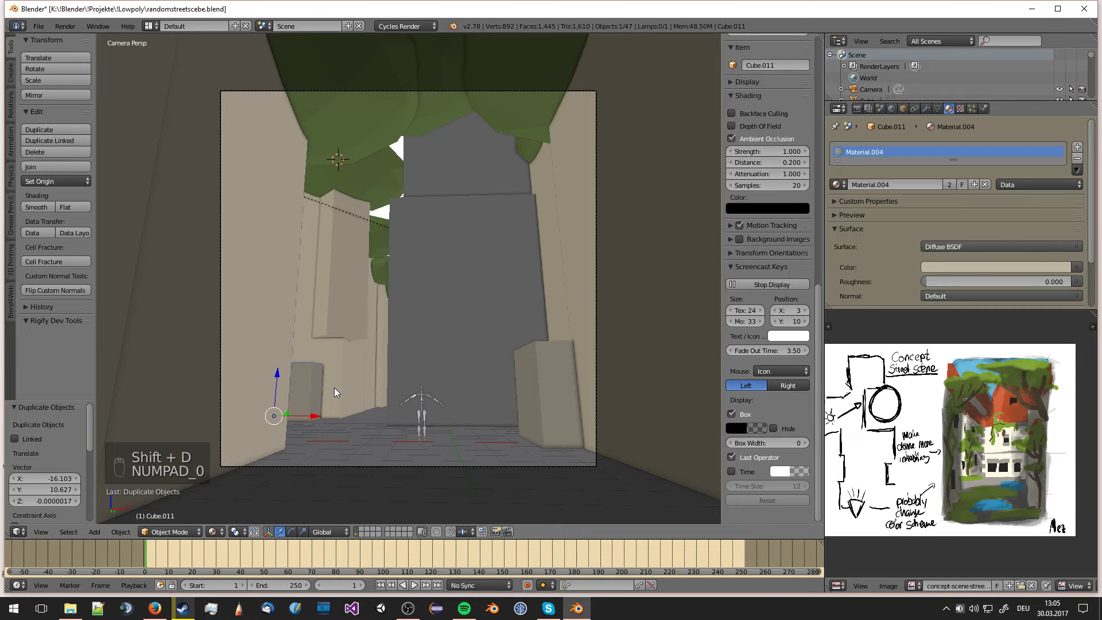
pyautogui.press('g')
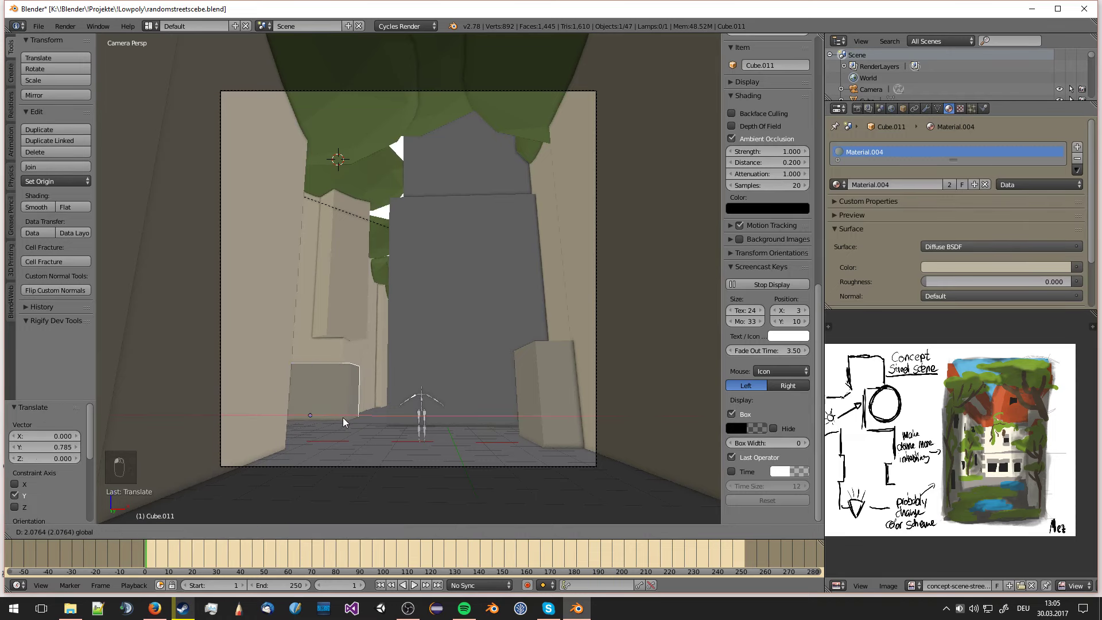
pyautogui.press('a')
pyautogui.moveTo(340, 398); pyautogui.dragTo(350, 418)
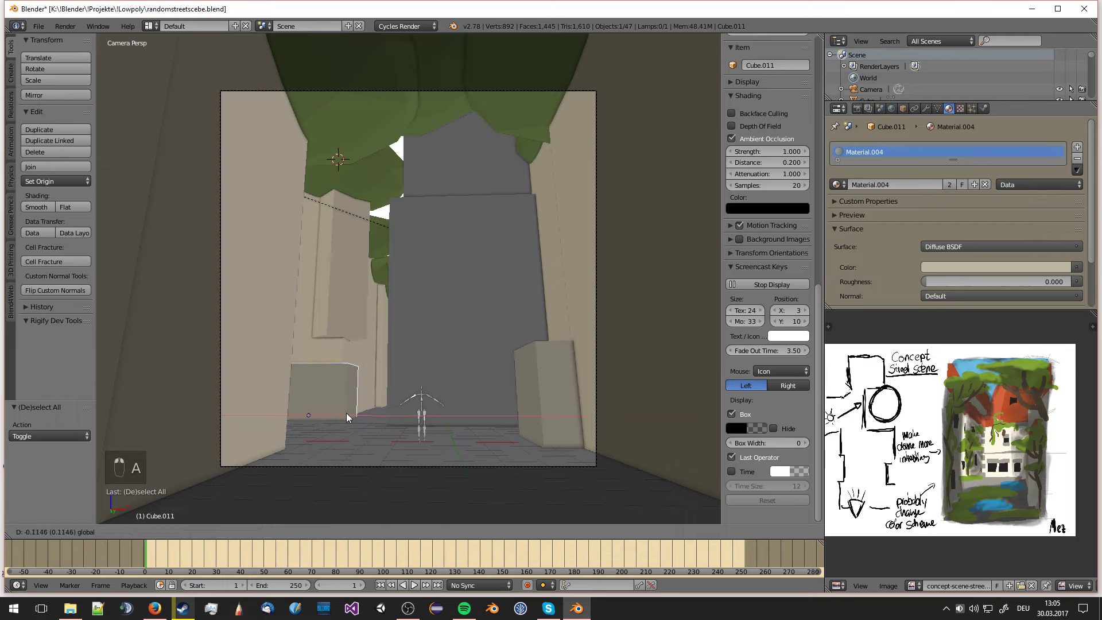
pyautogui.press('KP_7')
pyautogui.press('KP_5')
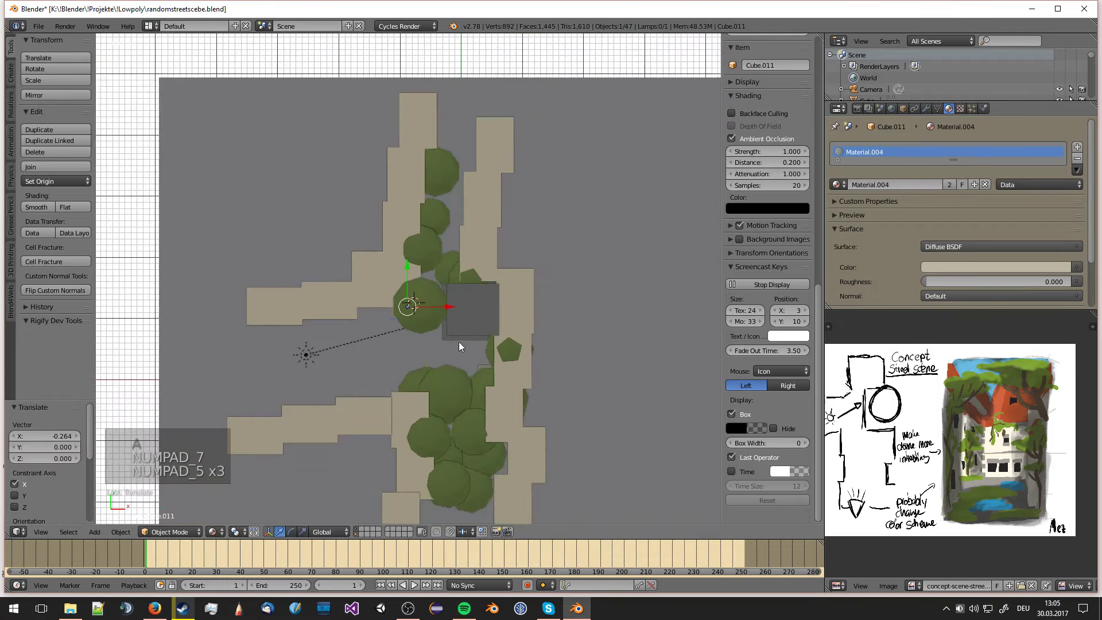
# - Duplicate the beige block beside the trees, check it through the camera and save the file
pyautogui.press('shift+d')
pyautogui.press('r')
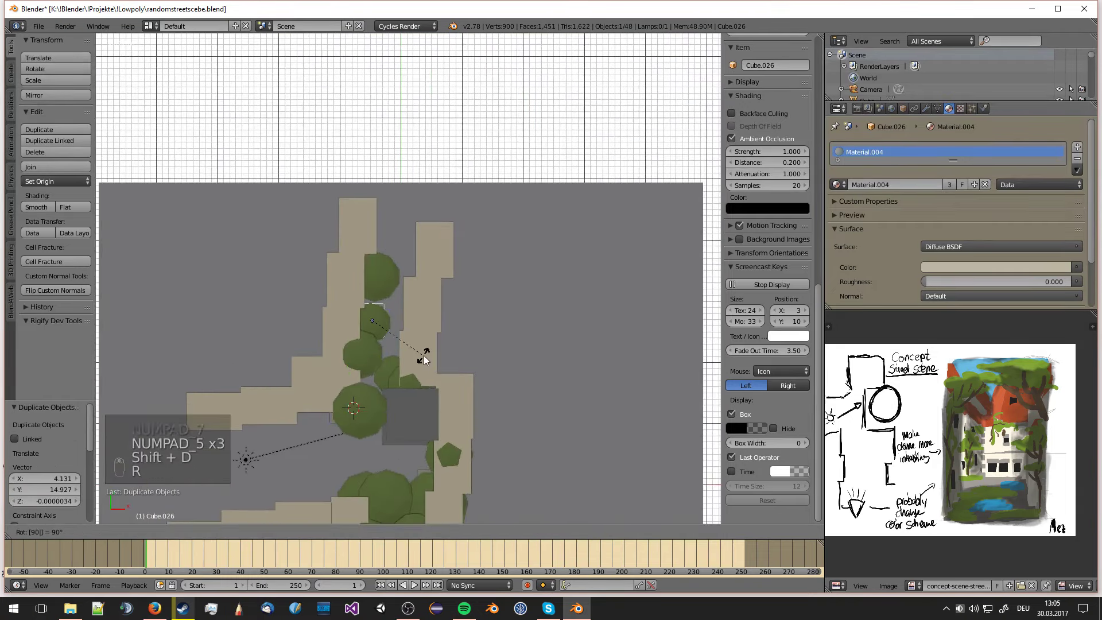
pyautogui.press('KP_0')
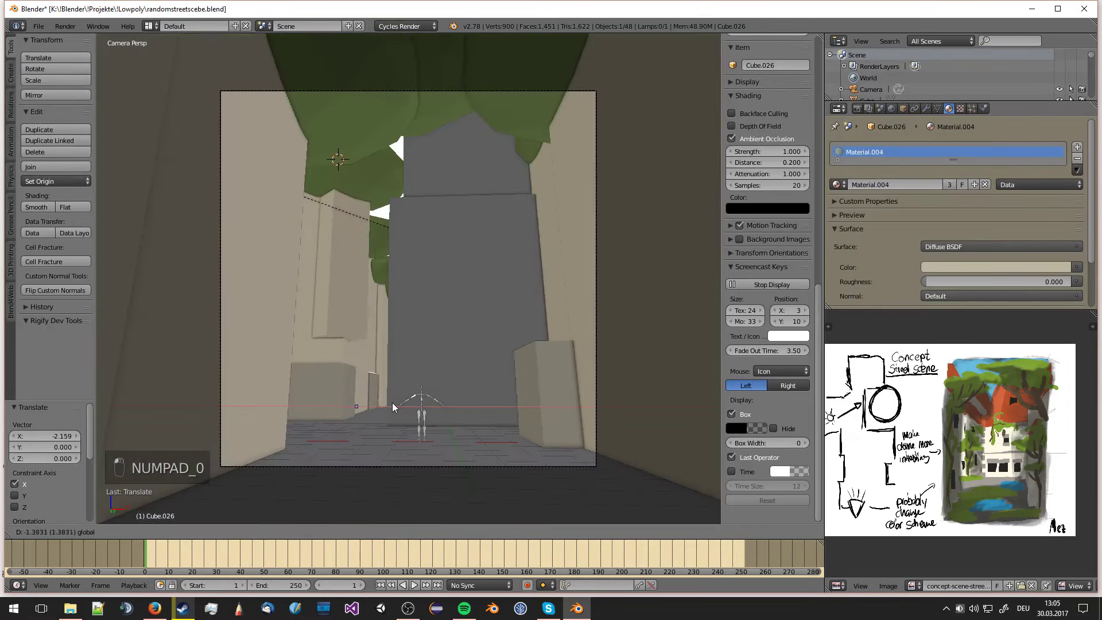
pyautogui.press('a')
pyautogui.press('a')
pyautogui.press('a')
pyautogui.press('ctrl+s')
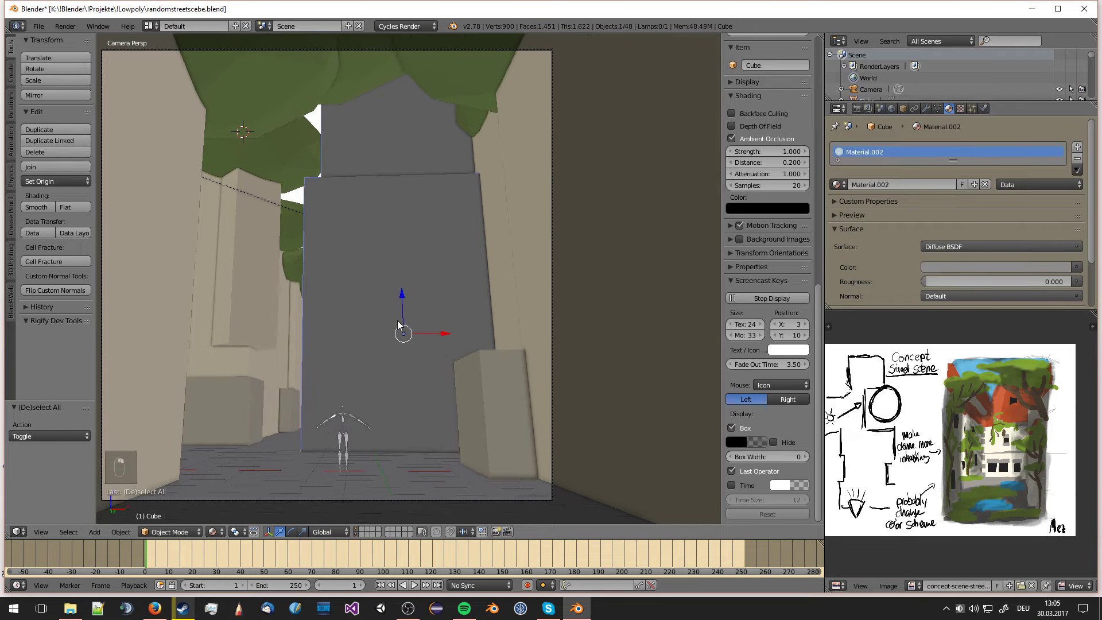
# - Enter Edit Mode on the grey tower in wireframe top view
pyautogui.press('Tab')
pyautogui.press('Tab')
pyautogui.press('KP_7')
pyautogui.press('KP_5')
pyautogui.press('KP_5')
pyautogui.middleClick(408, 356)
pyautogui.press('Tab')
pyautogui.press('a')
# - Add loop cuts, box-select half the tower's vertices and delete them
pyautogui.press('ctrl+r')
pyautogui.press('ctrl+r')
pyautogui.press('z')
pyautogui.press('a')
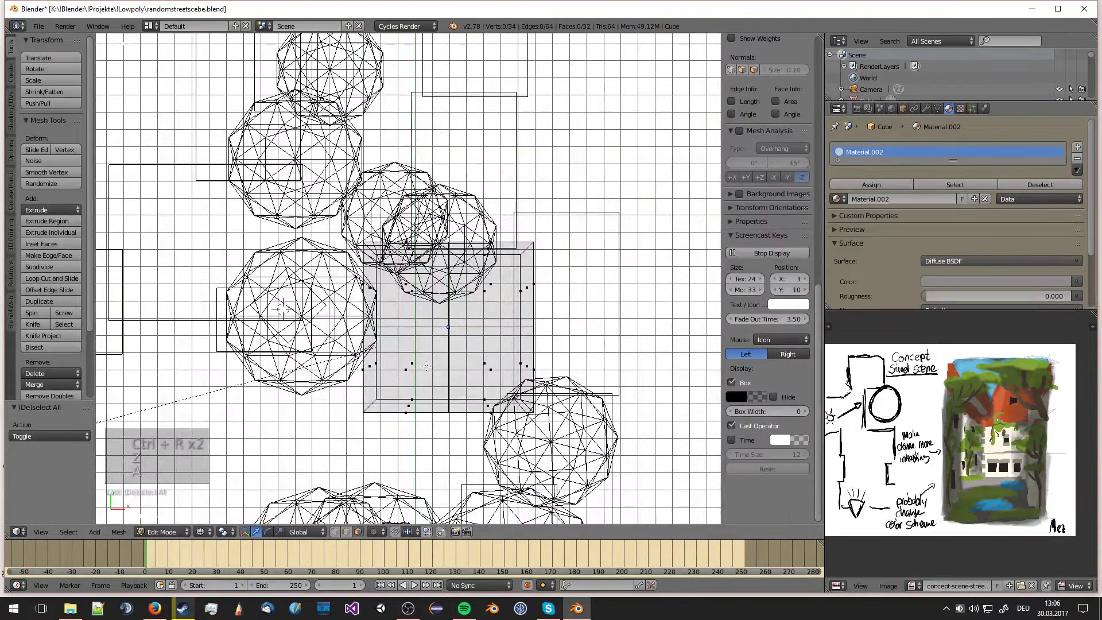
pyautogui.press('z')
pyautogui.press('z')
pyautogui.press('c')
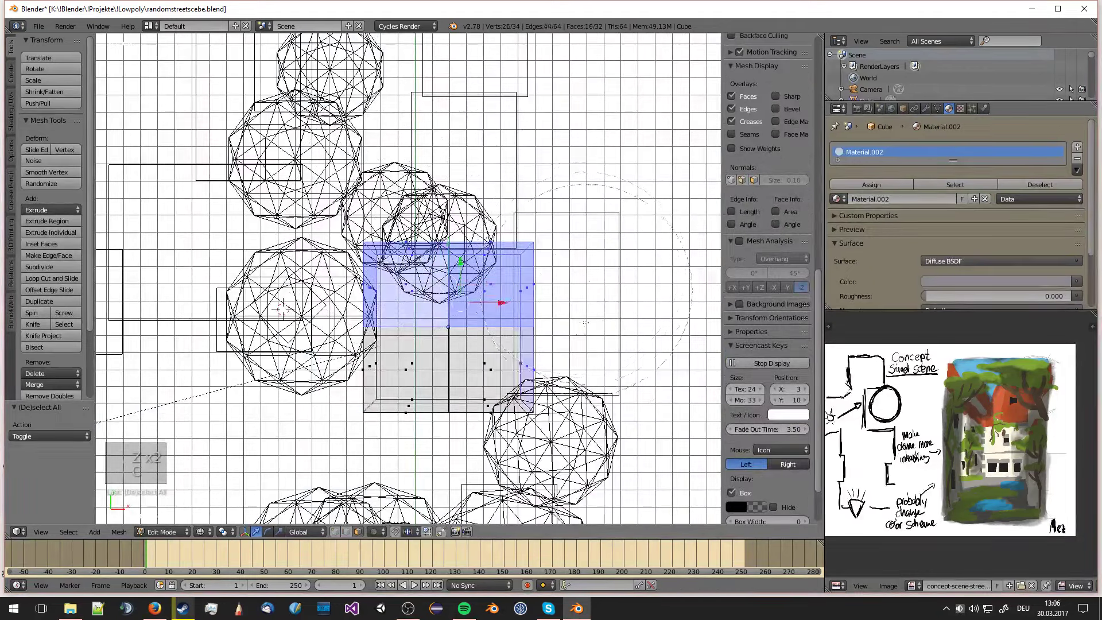
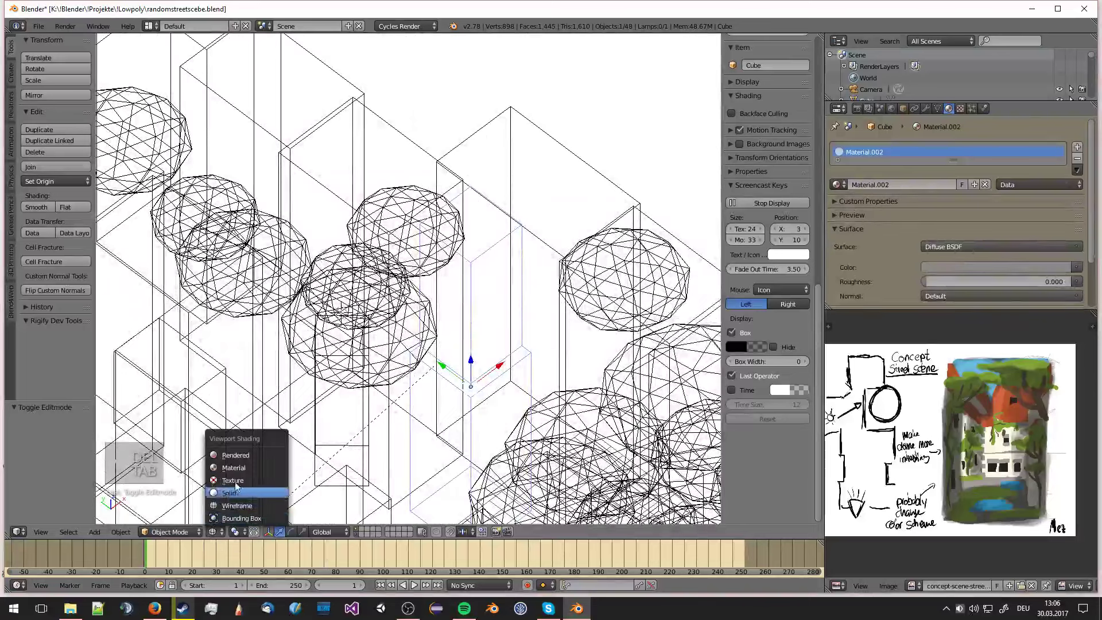
# - Add a Mirror modifier to the grey tower with X and Y axes enabled
pyautogui.middleClick(534, 310)
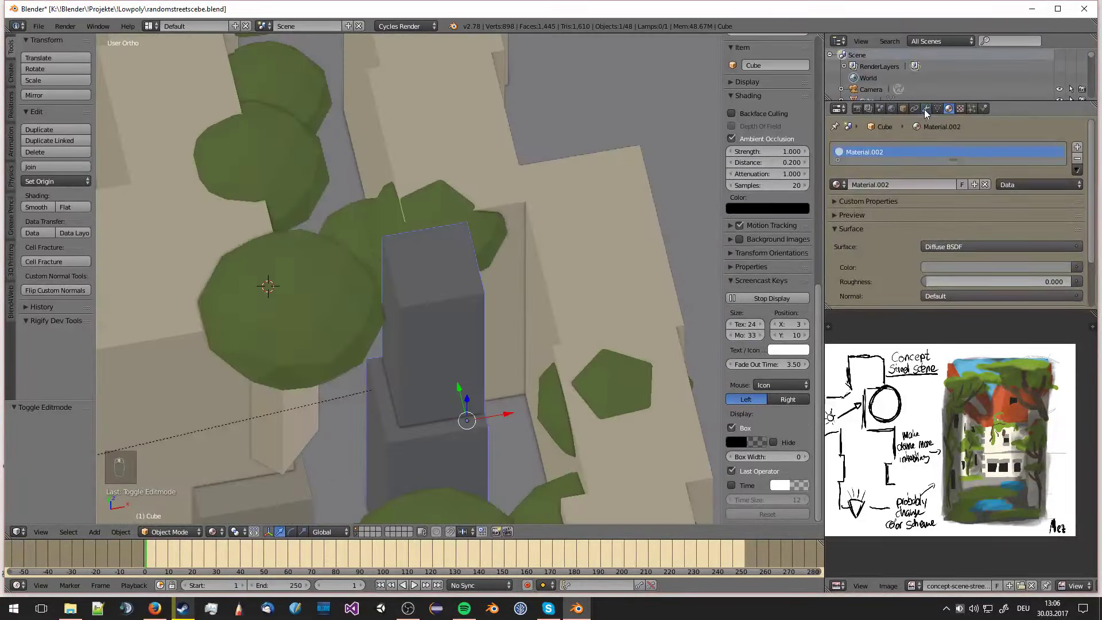
pyautogui.moveTo(930, 114); pyautogui.dragTo(890, 265)
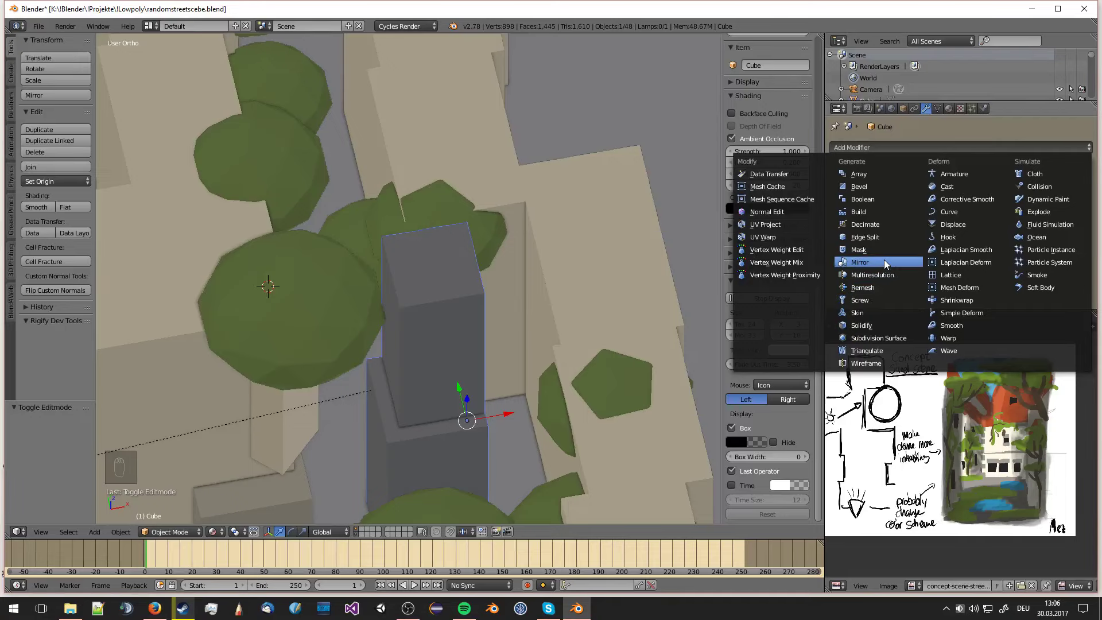
pyautogui.middleClick(840, 228)
pyautogui.press('KP_7')
pyautogui.press('Tab')
pyautogui.press('a')
# - Re-enter Edit Mode on the mirrored tower in top view and bring up the Add menu
pyautogui.press('a')
pyautogui.press('a')
pyautogui.press('KP_5')
pyautogui.press('KP_5')
pyautogui.press('a')
pyautogui.press('shift+a')
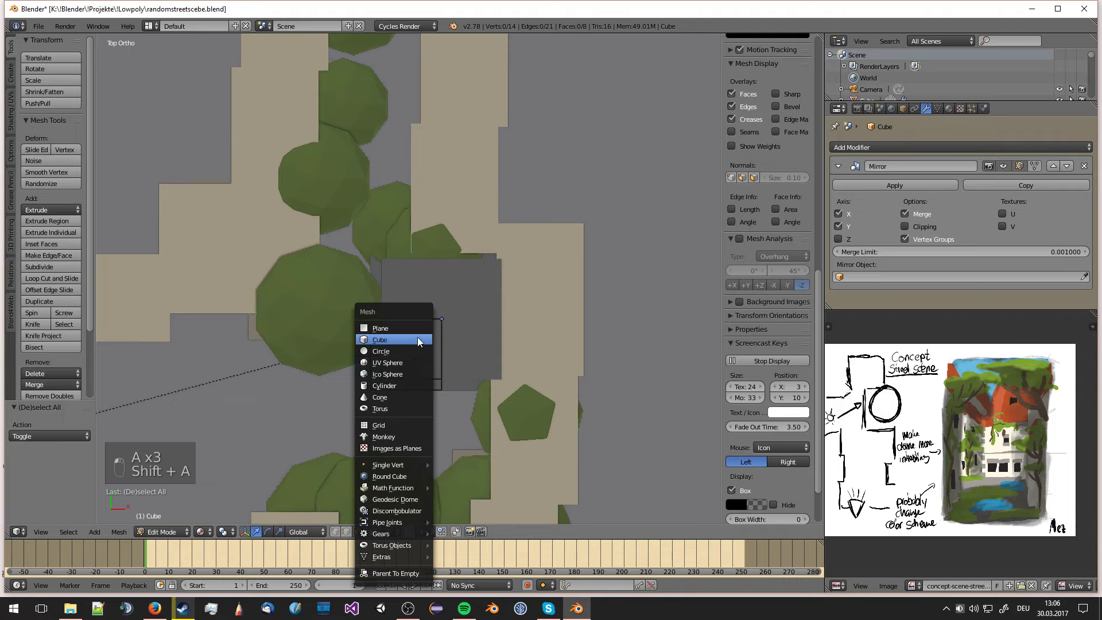
# - Add a cube at the tower's edge and scale it into a slim corner pillar
pyautogui.press('KP_0')
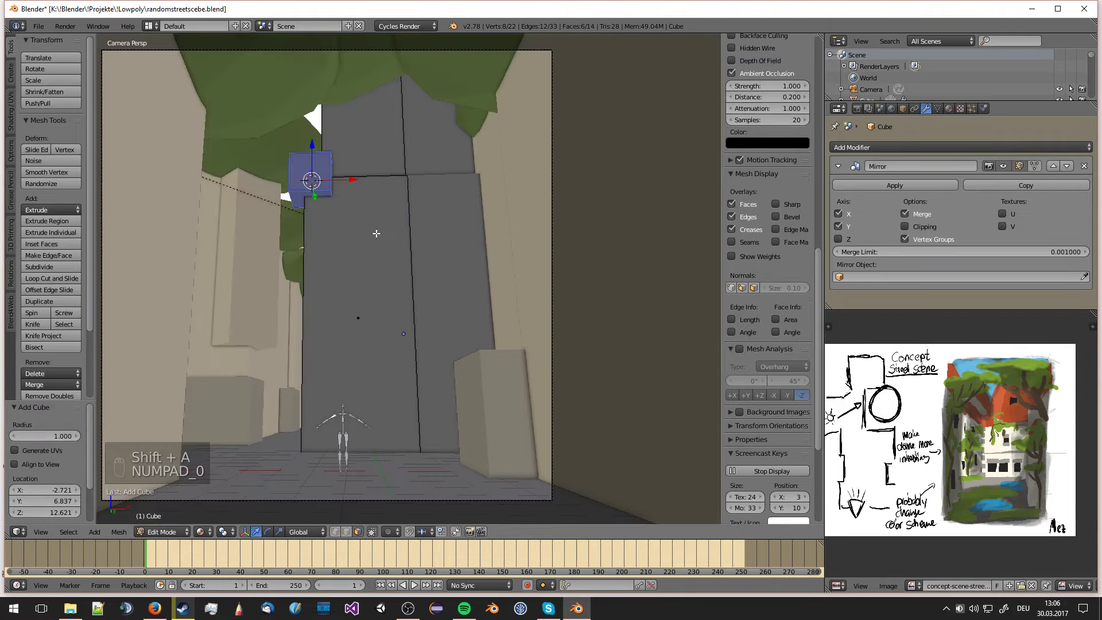
pyautogui.press('s')
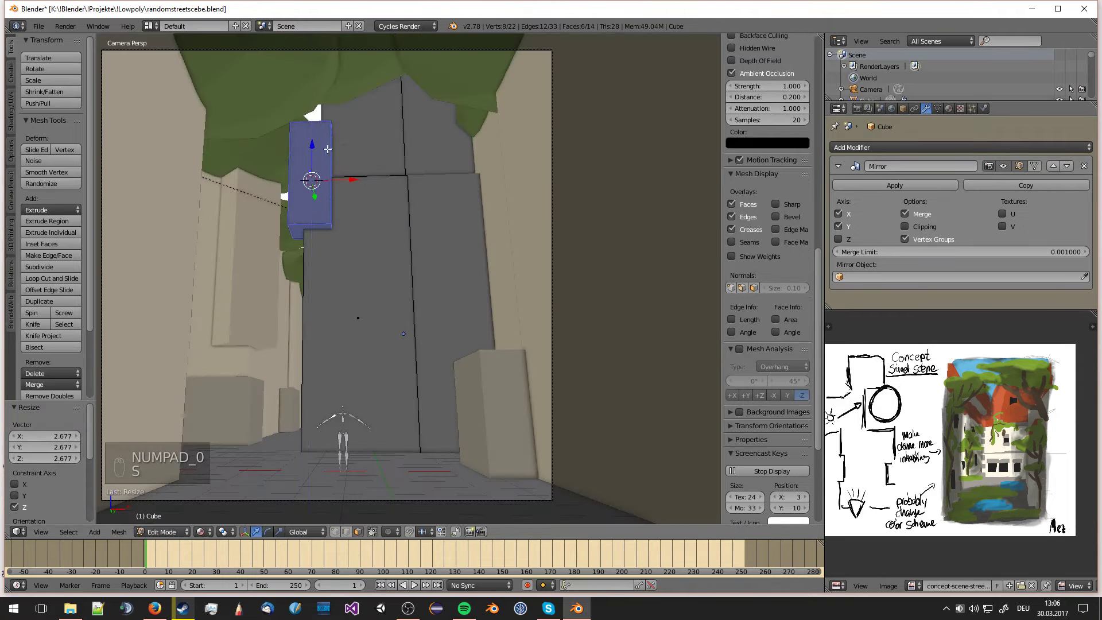
pyautogui.press('s')
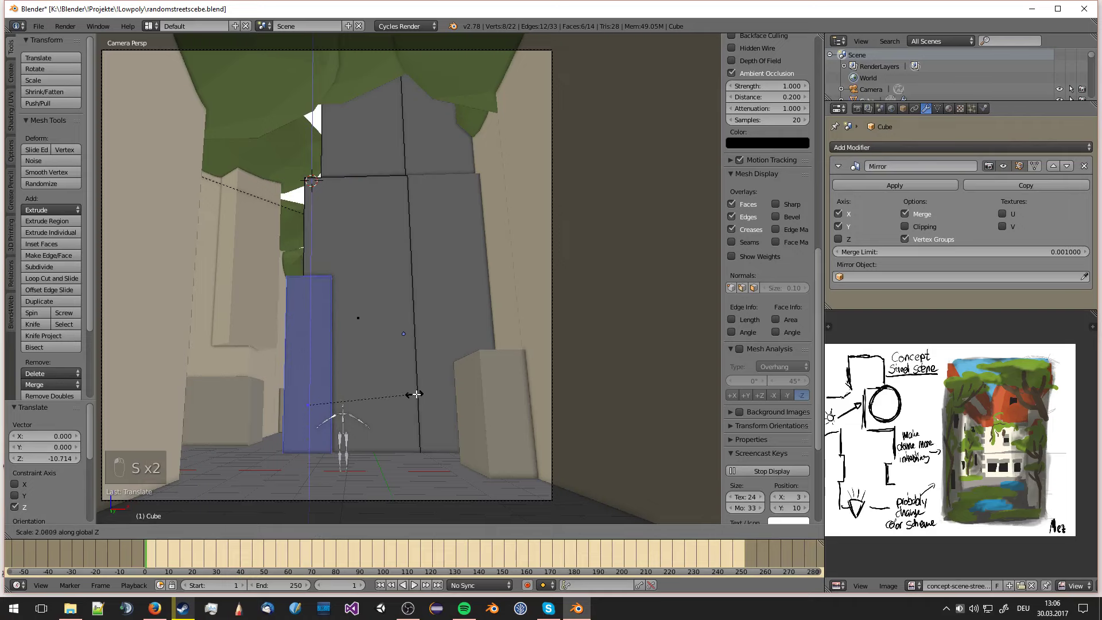
pyautogui.press('s')
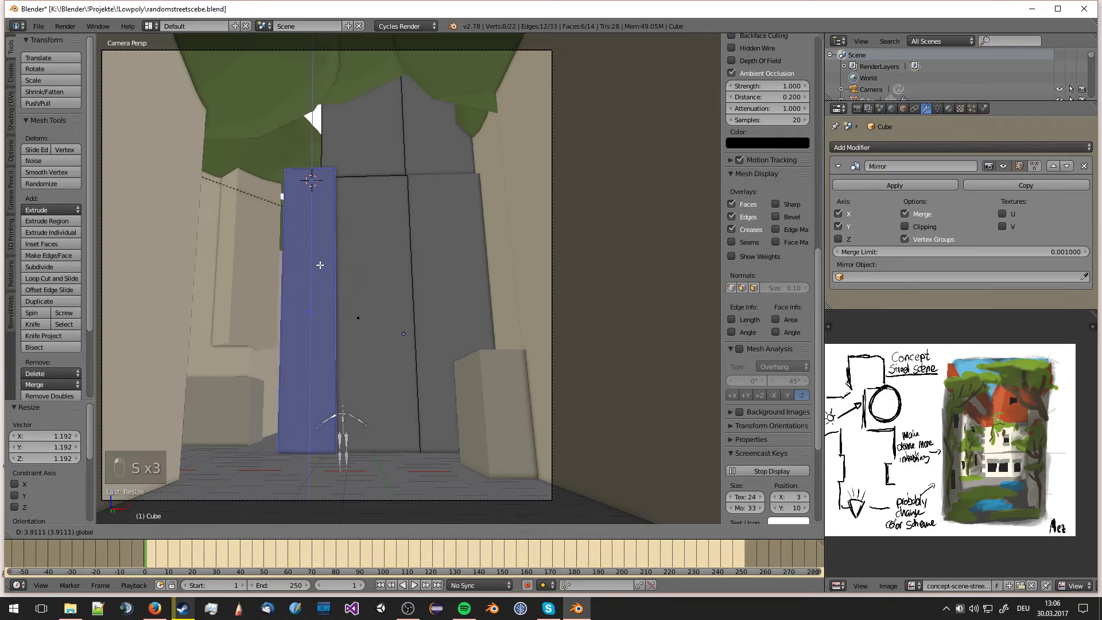
pyautogui.press('Tab')
pyautogui.press('a')
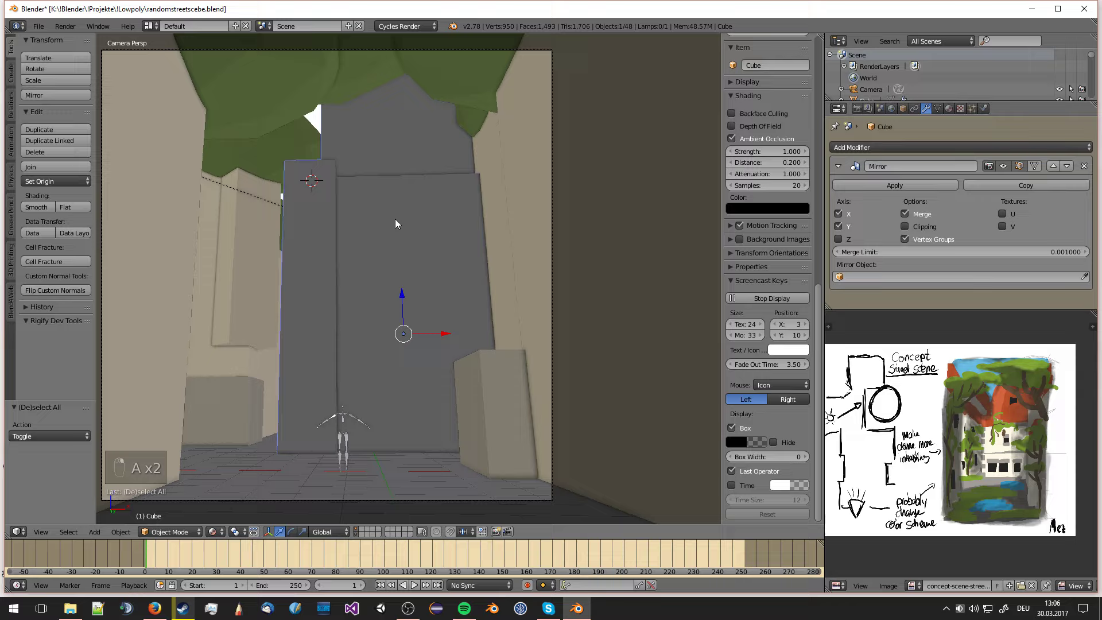
# - Enable Clipping, extrude the tower's top face and pull it into a pointed pyramid roof
pyautogui.press('Tab')
pyautogui.press('KP_0')
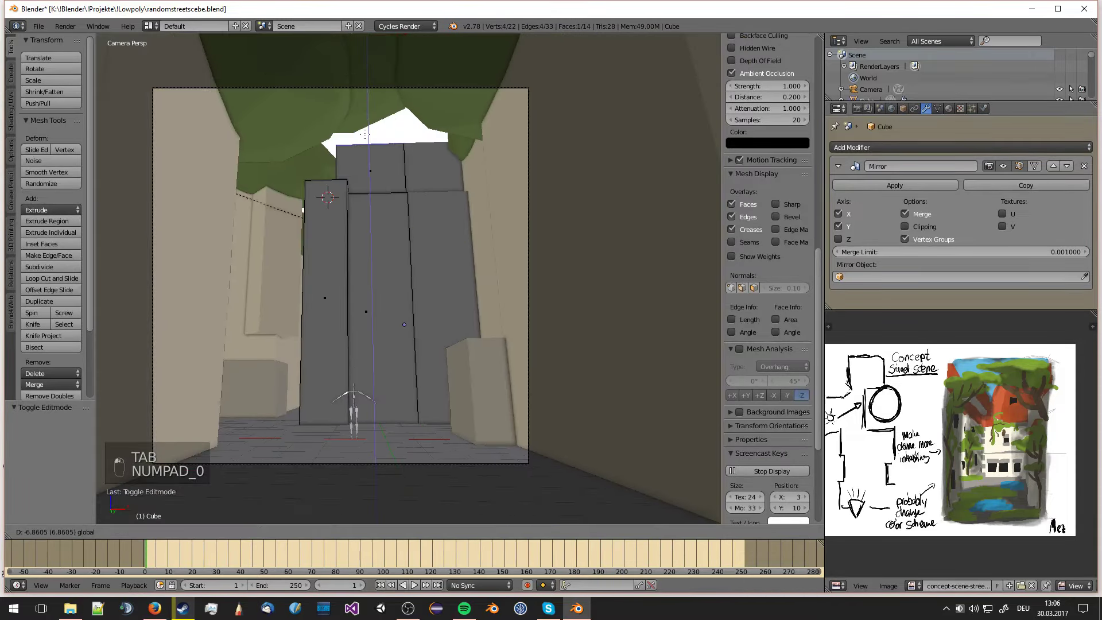
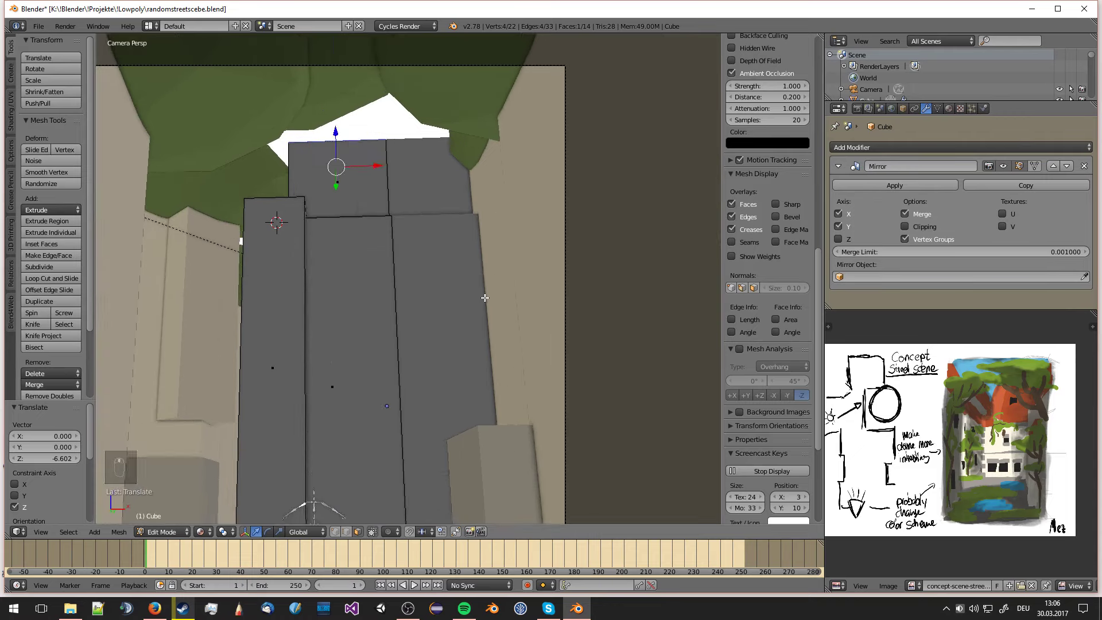
pyautogui.press('e')
pyautogui.press('KP_7')
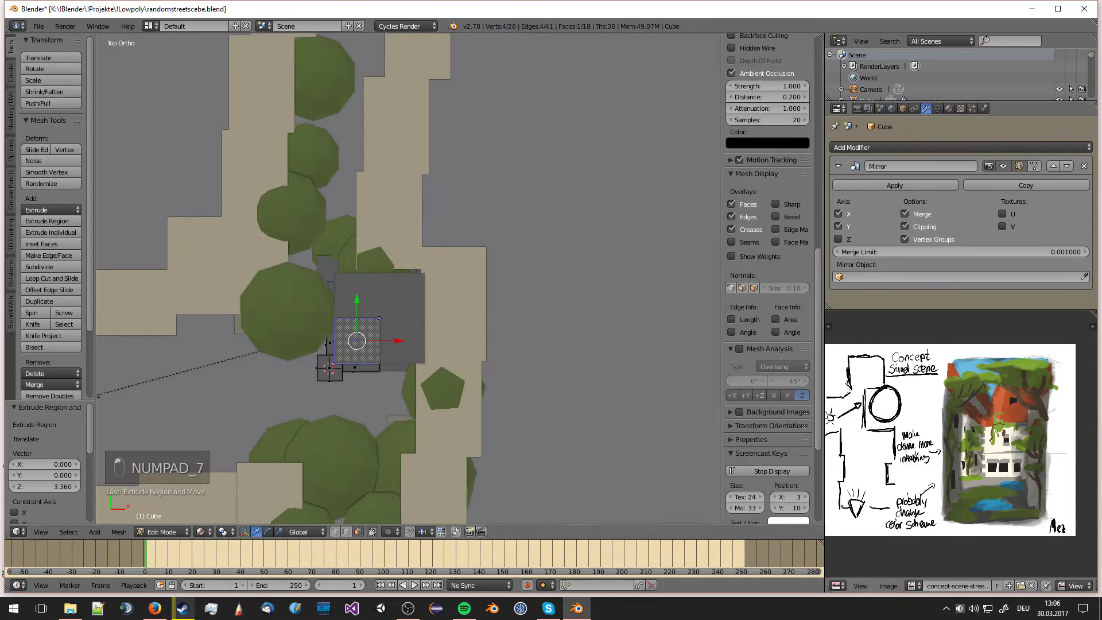
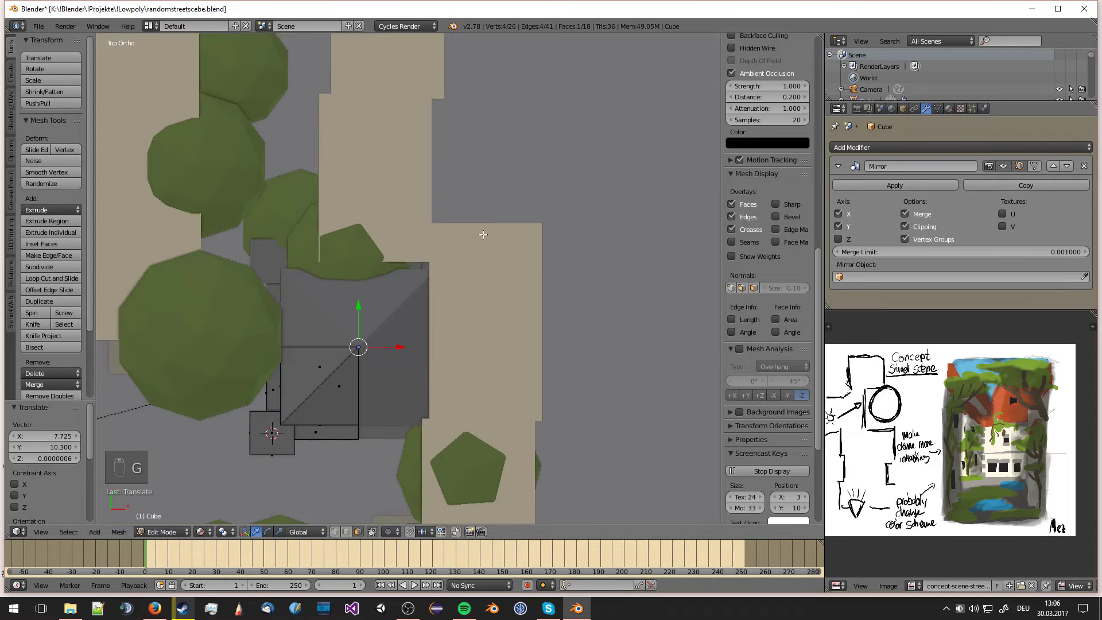
pyautogui.press('KP_0')
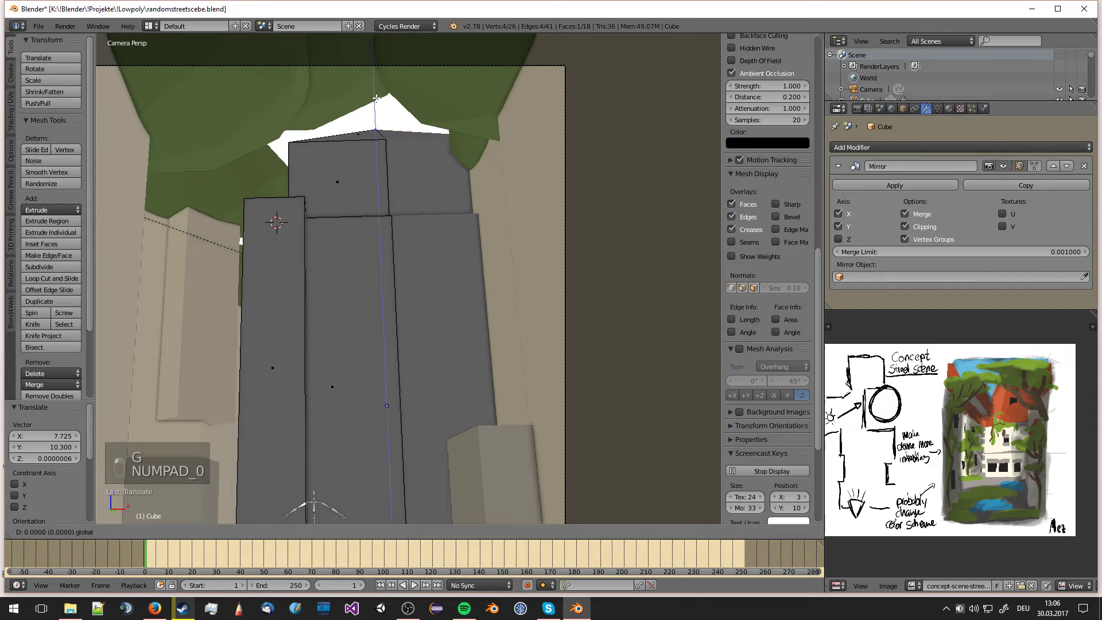
pyautogui.press('Tab')
pyautogui.press('a')
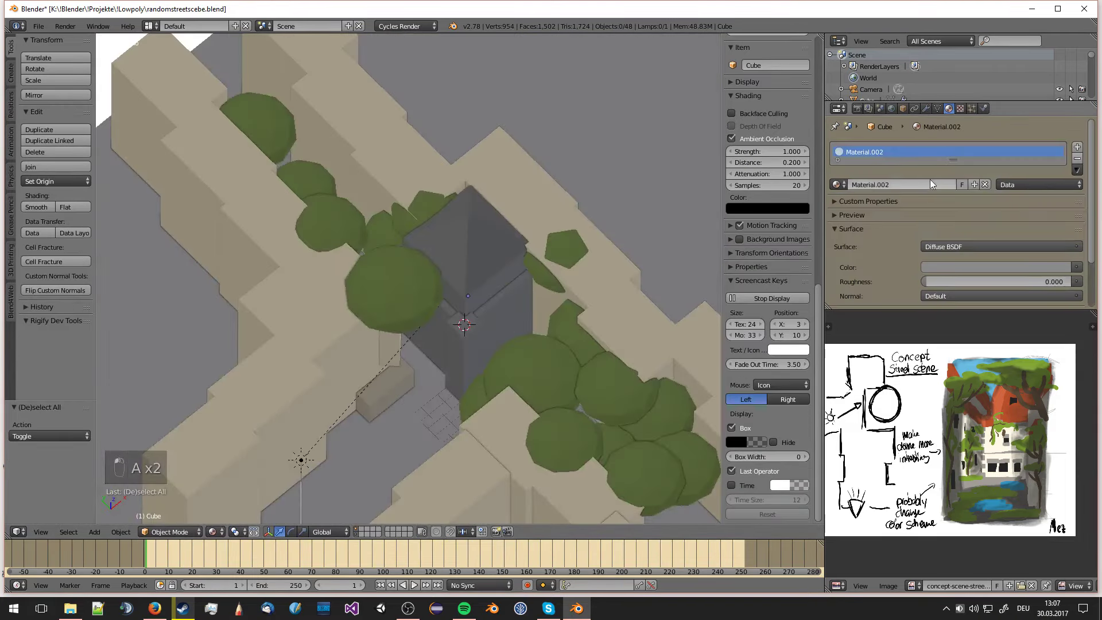
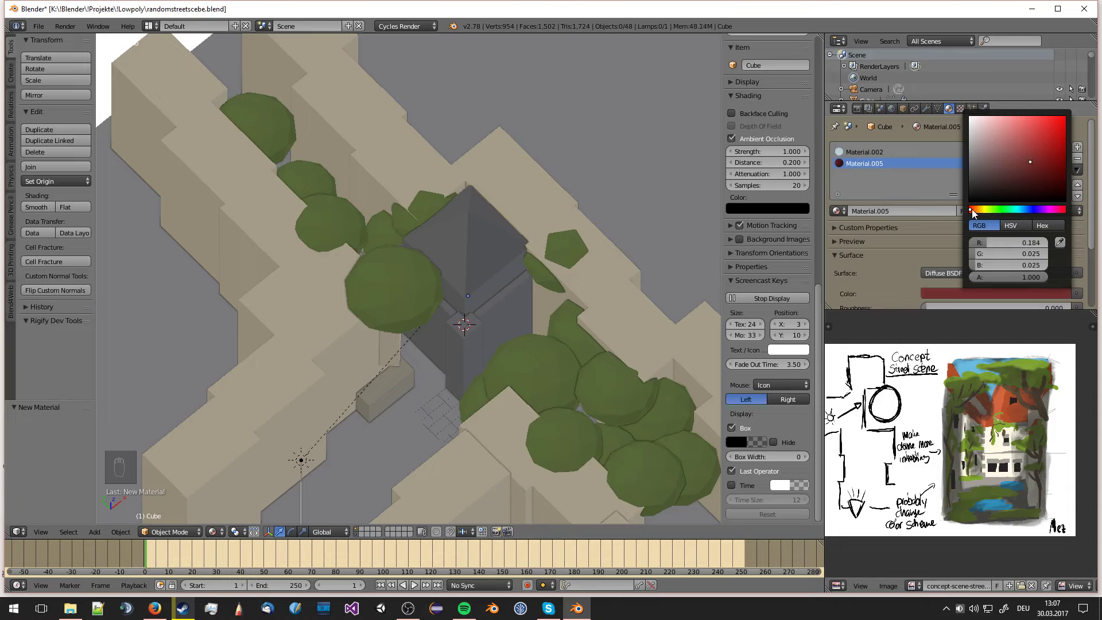
# - Assign Material.005 to the roof faces and raise its RGB values for a brighter red
pyautogui.press('Tab')
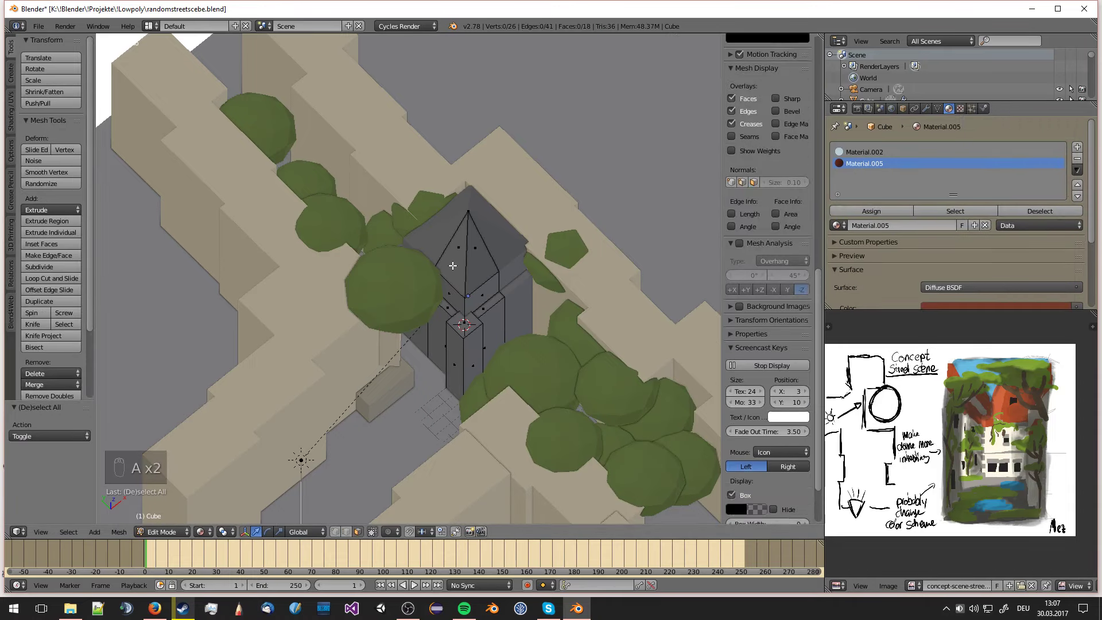
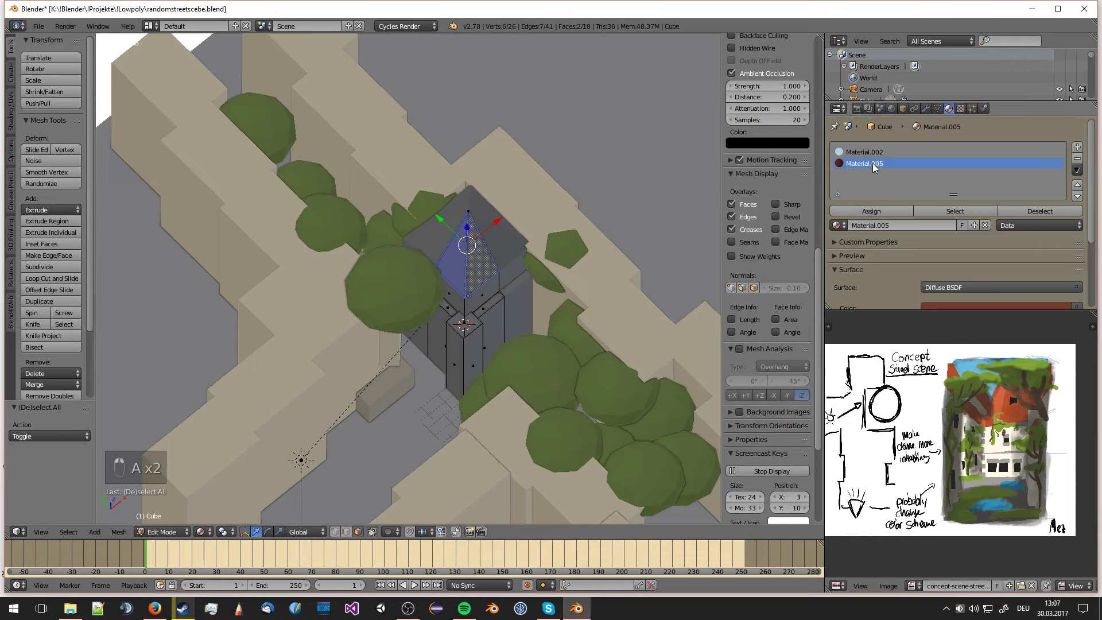
pyautogui.middleClick(867, 207)
pyautogui.press('Tab')
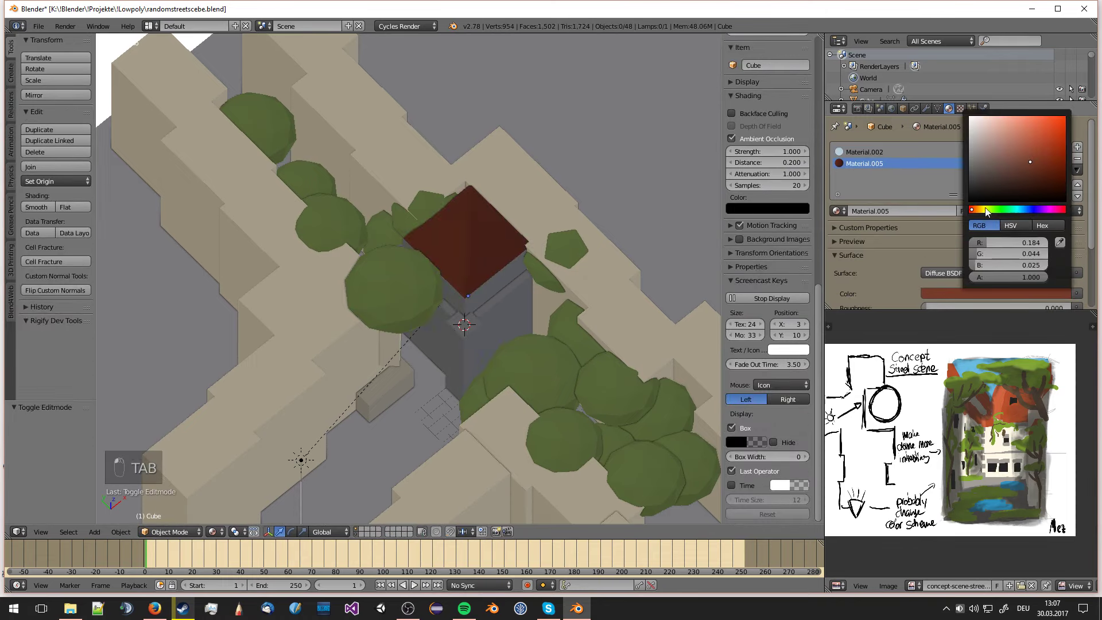
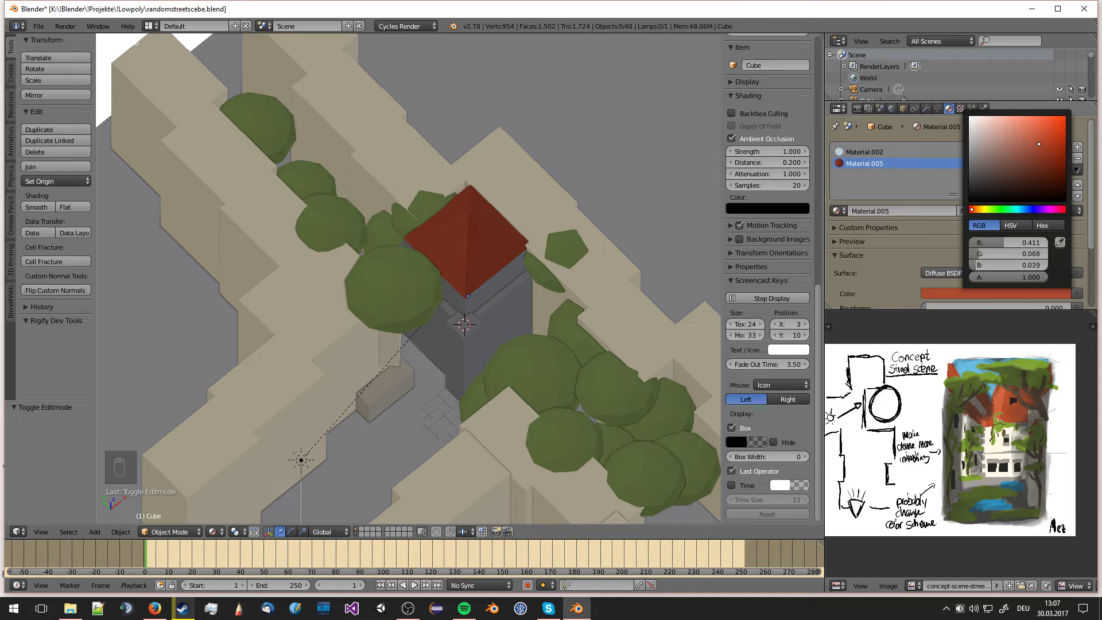
pyautogui.press('a')
pyautogui.press('a')
pyautogui.press('a')
pyautogui.press('a')
pyautogui.press('KP_5')
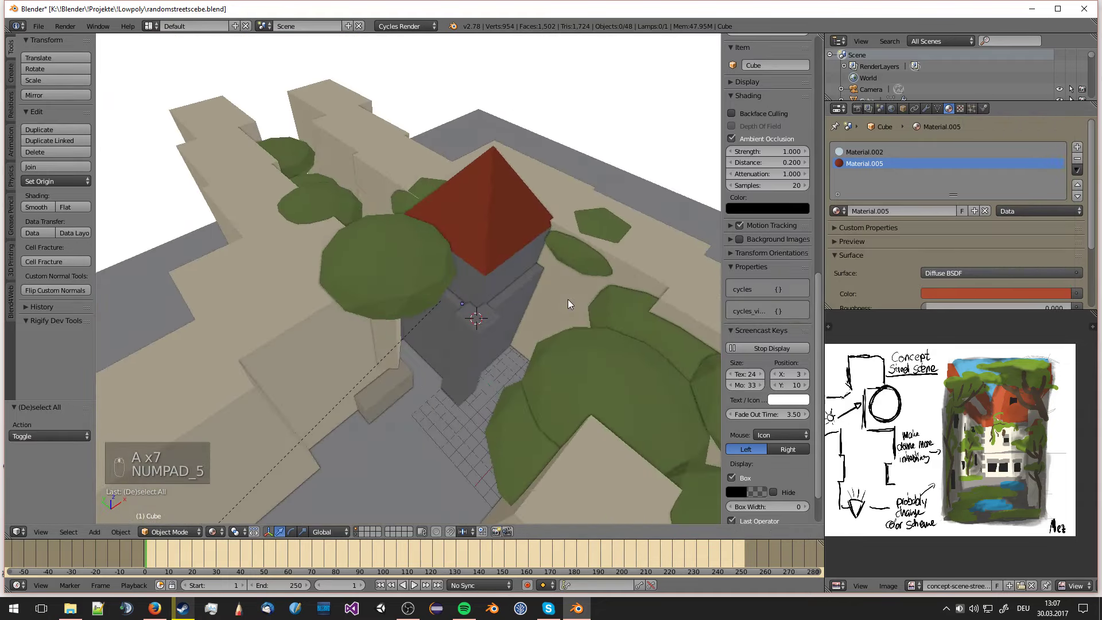
# - Extrude the side section's top face and collapse it with Alt+M into a small pyramid
pyautogui.press('Tab')
pyautogui.press('e')
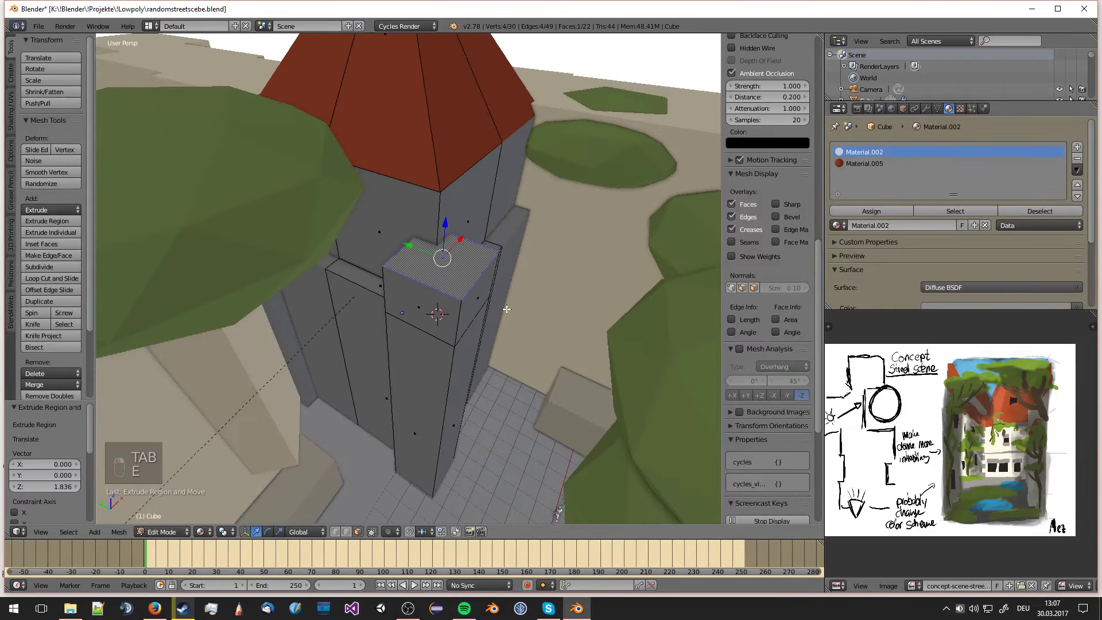
pyautogui.press('alt+m')
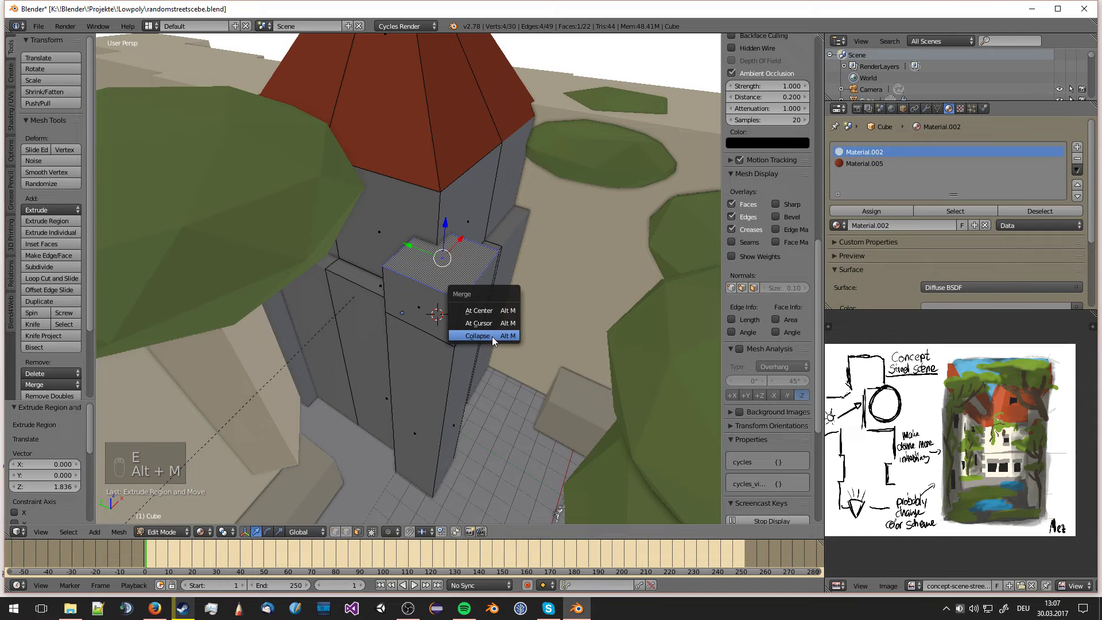
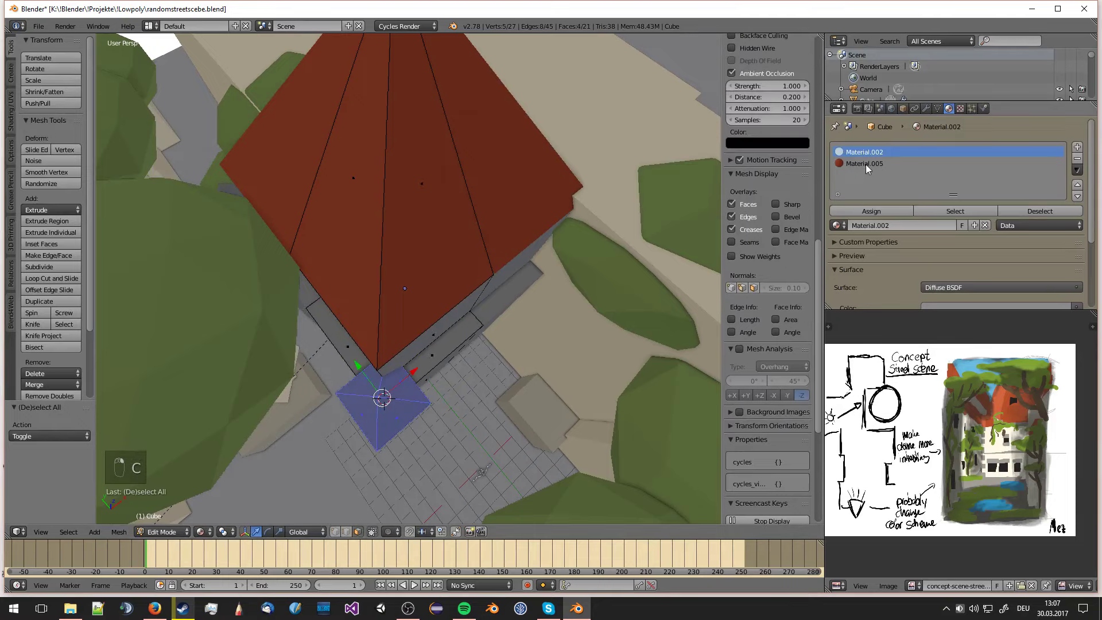
pyautogui.press('Tab')
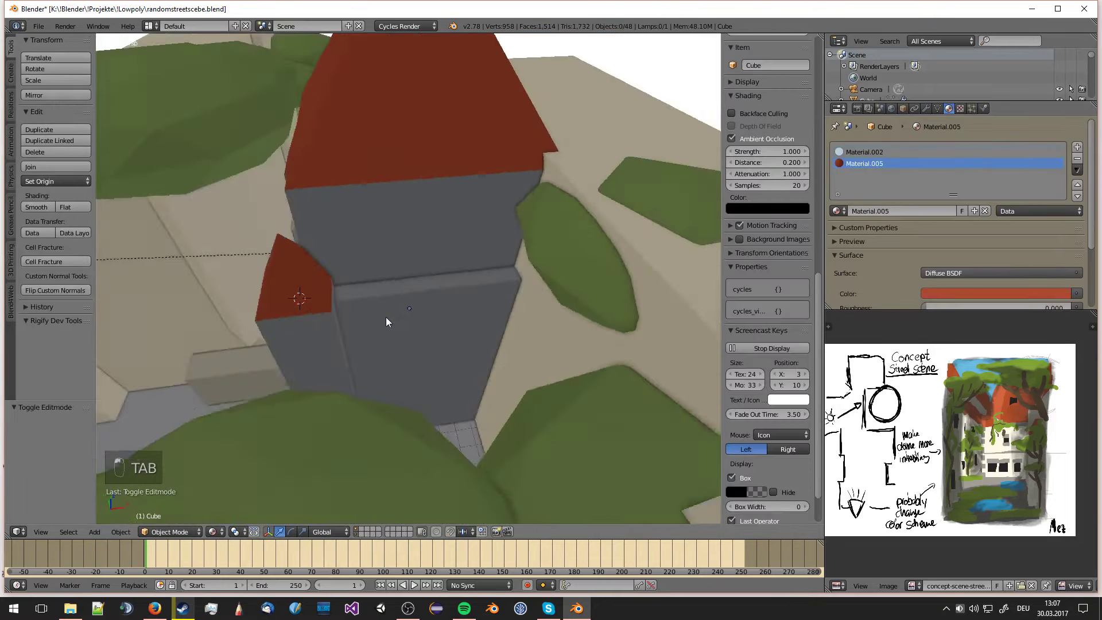
# - Assign Material.005 to the small cap and select the ledge faces below the main roof
pyautogui.press('KP_0')
pyautogui.press('a')
pyautogui.press('a')
pyautogui.press('Tab')
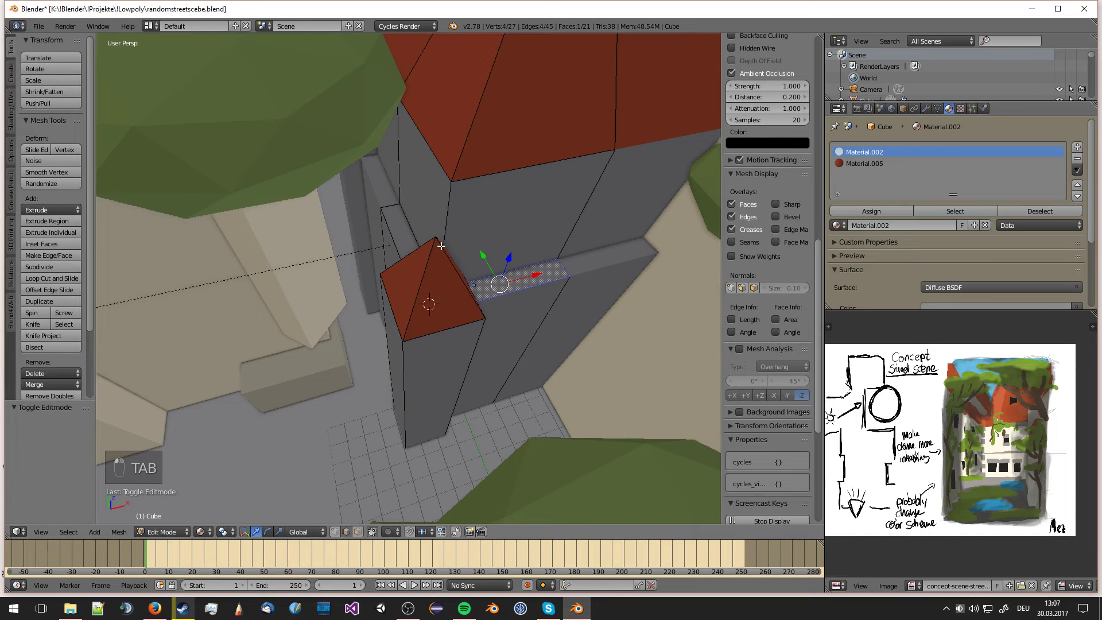
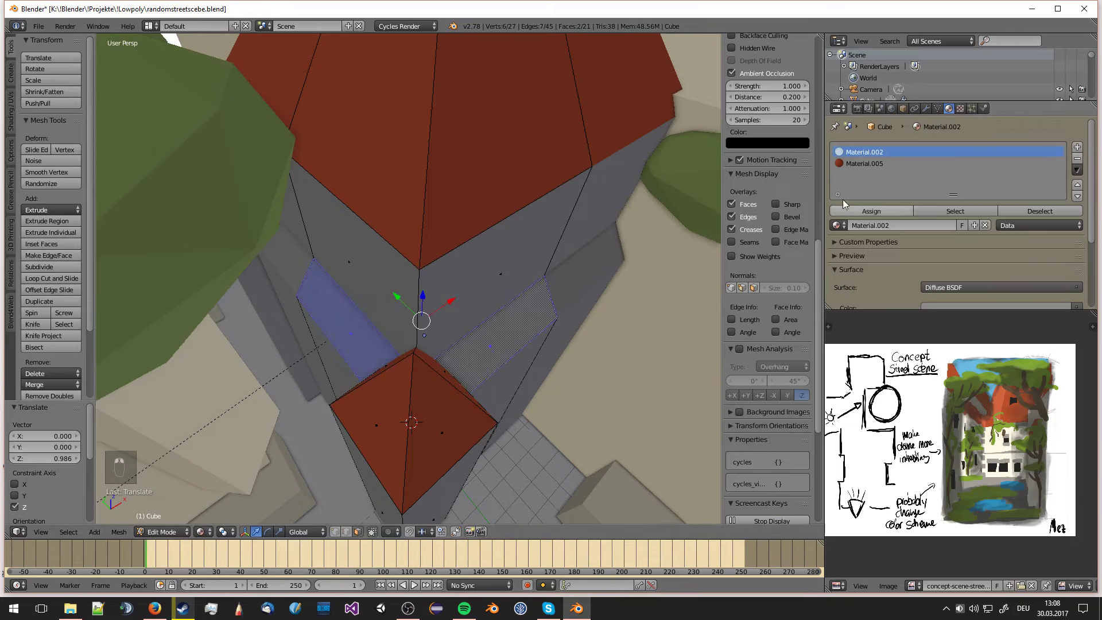
# - Give the tower's ledge faces the red Material.005 and check the band through the scene camera
pyautogui.click(865, 161)
pyautogui.press('Tab')
pyautogui.press('a')
pyautogui.press('KP_0')
pyautogui.press('a')
pyautogui.press('a')
pyautogui.press('Tab')
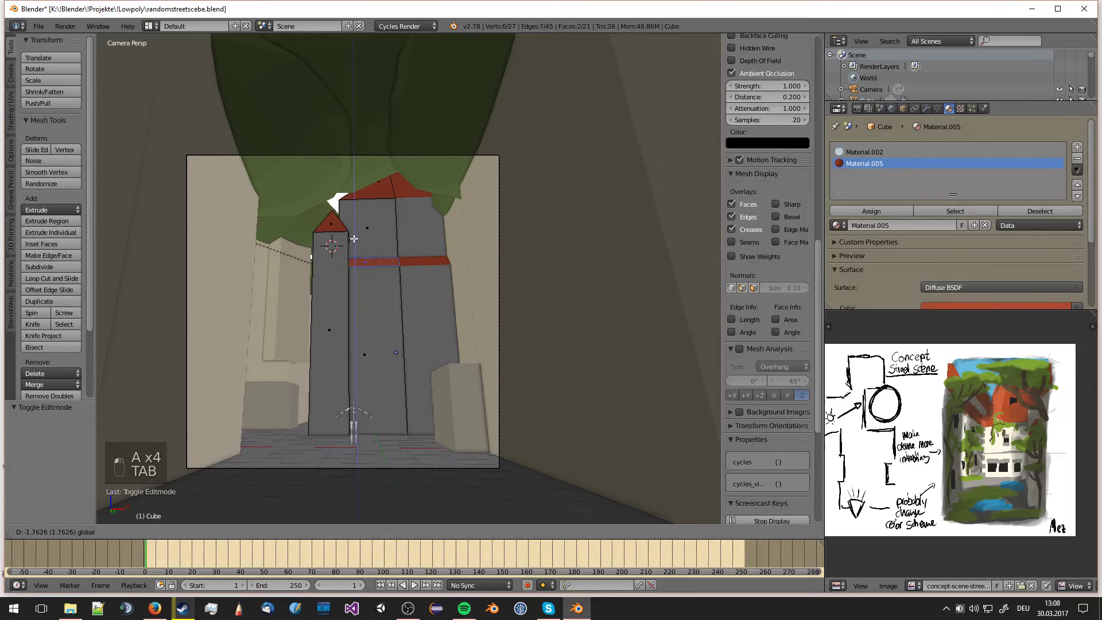
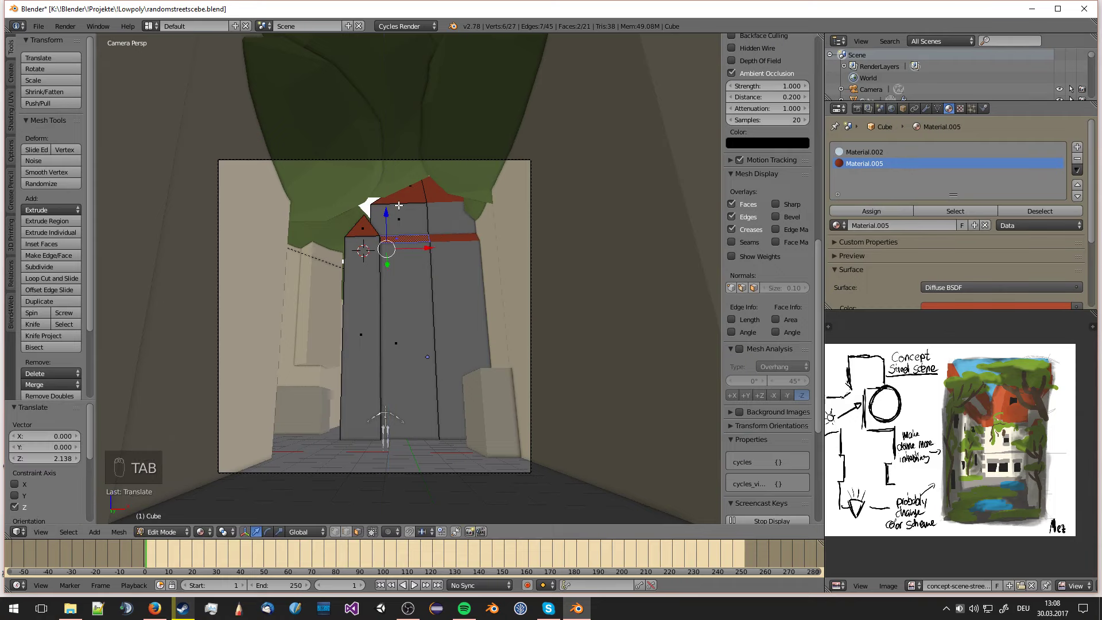
# - Finish touching up the band faces on the tower mesh and save the file
pyautogui.press('Tab')
pyautogui.press('Tab')
pyautogui.press('Tab')
pyautogui.press('a')
pyautogui.press('a')
pyautogui.press('ctrl+s')
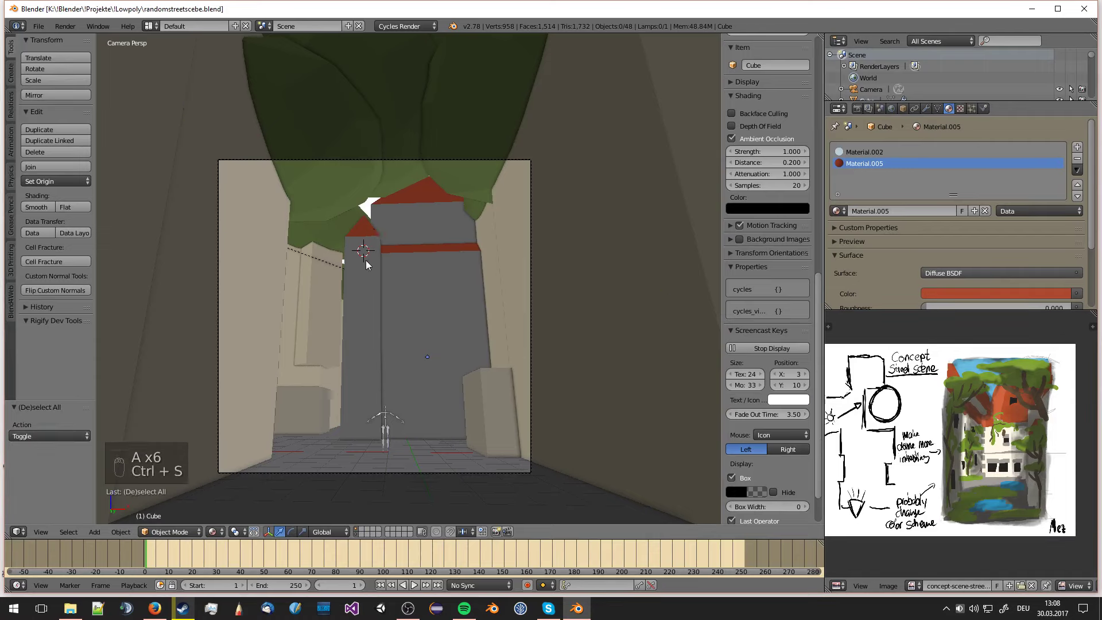
# - Select the tower's narrow side section and reposition it in Top Ortho view
pyautogui.press('Tab')
pyautogui.press('a')
pyautogui.press('l')
pyautogui.press('s')
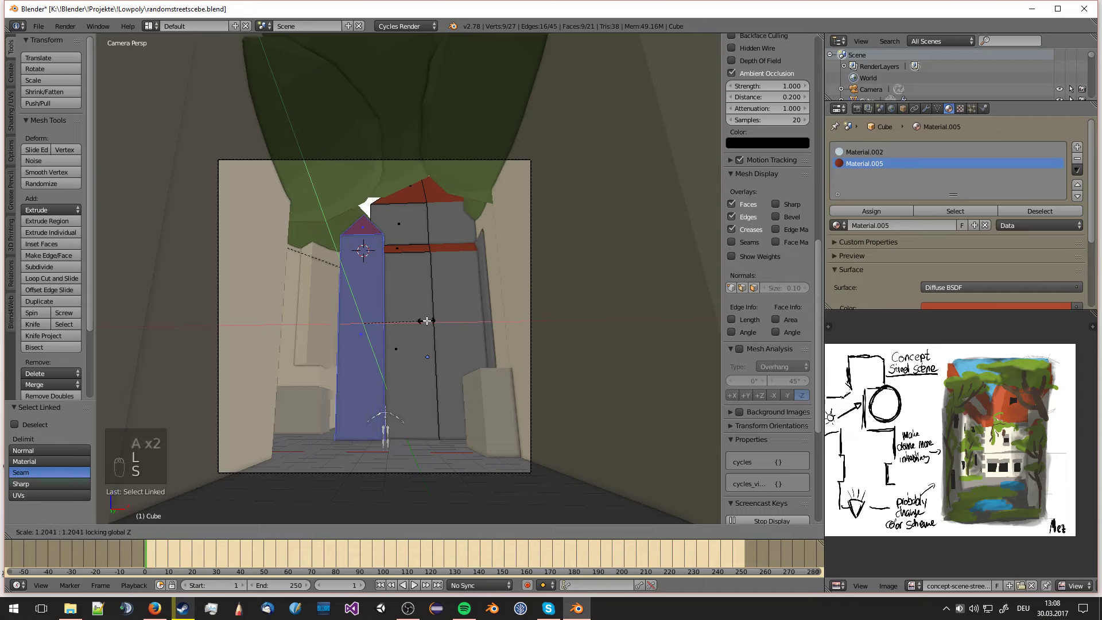
pyautogui.press('KP_7')
pyautogui.press('KP_5')
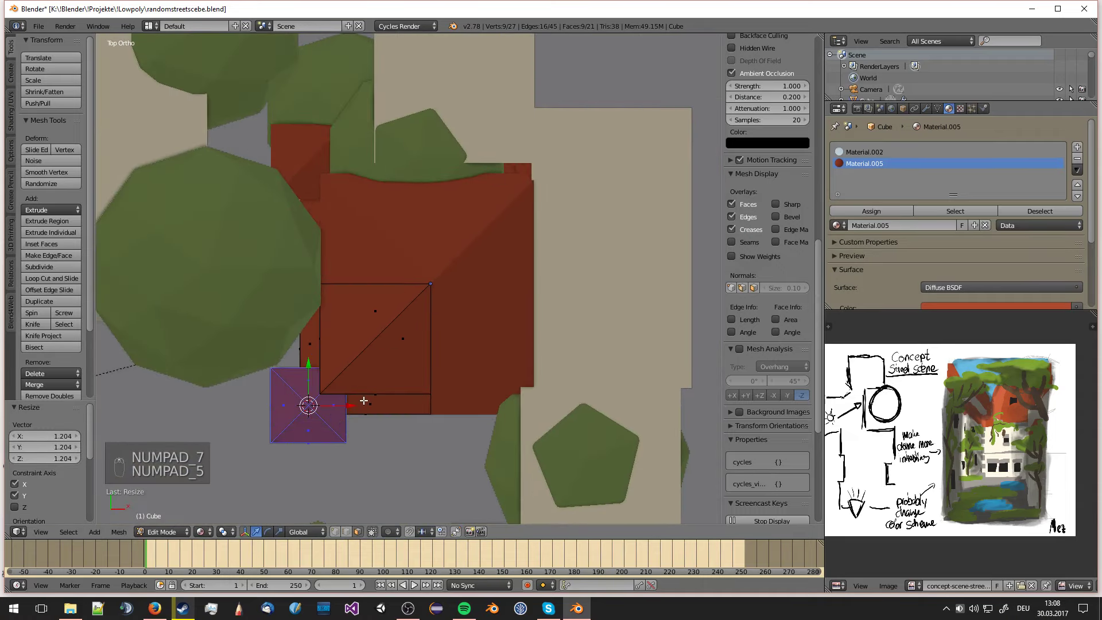
pyautogui.press('g')
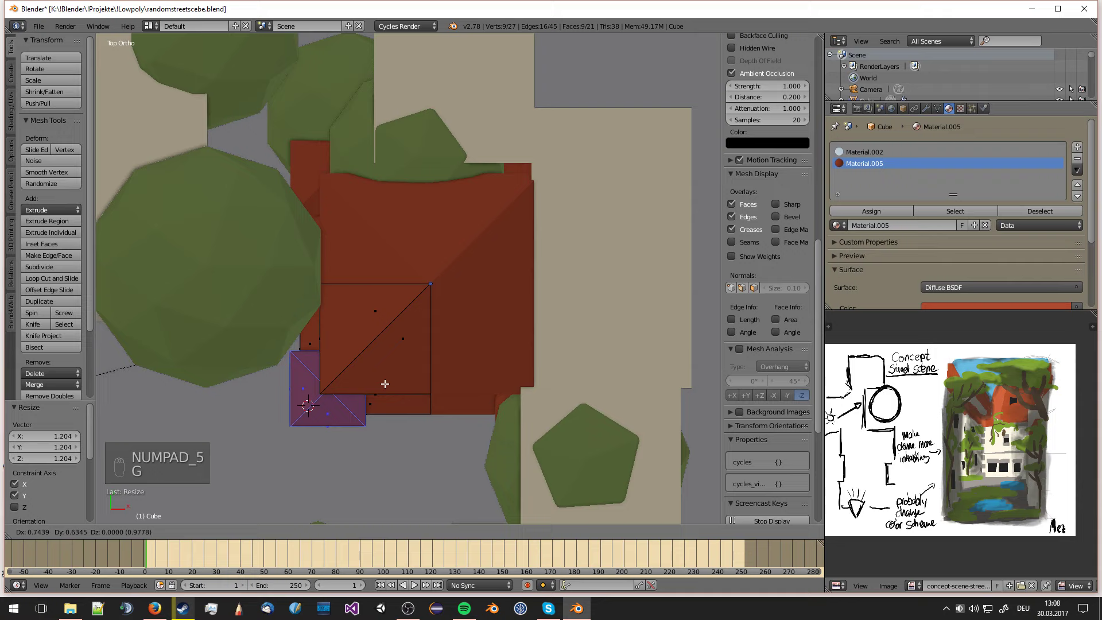
pyautogui.press('KP_0')
# - Leave Edit Mode, save the file and pan the viewport across the tower
pyautogui.press('Tab')
pyautogui.press('a')
pyautogui.press('ctrl+s')
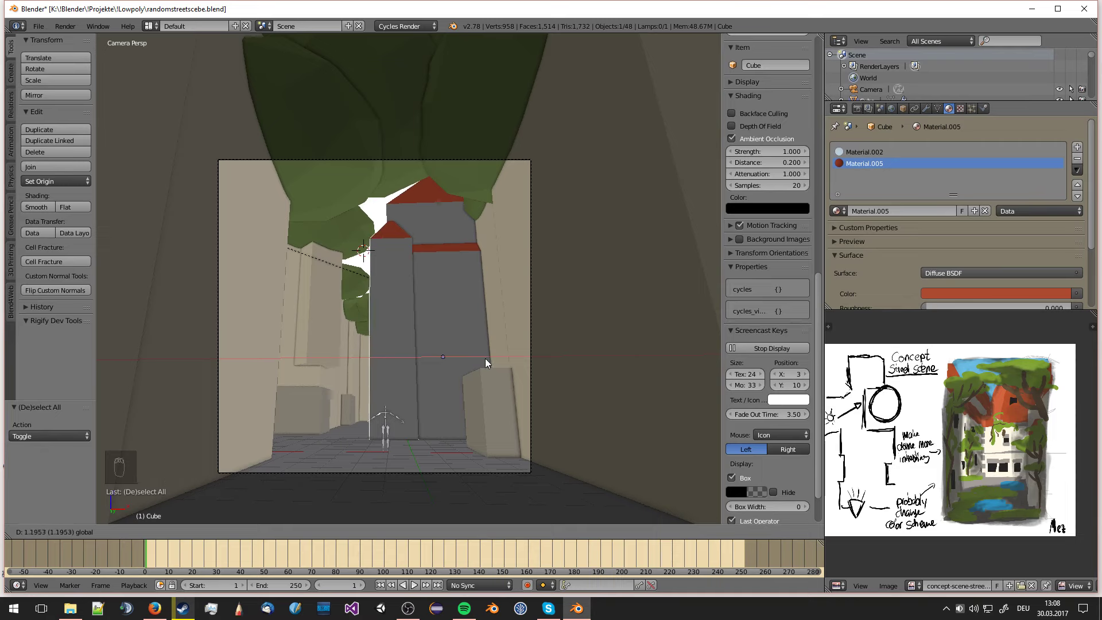
pyautogui.press('a')
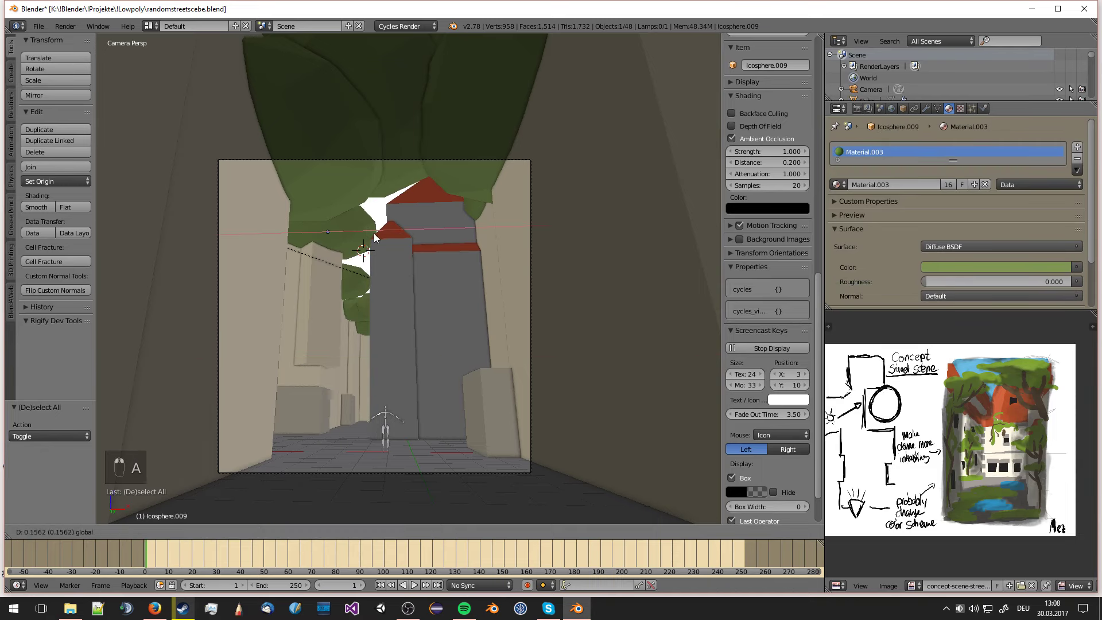
pyautogui.press('a')
pyautogui.press('ctrl+s')
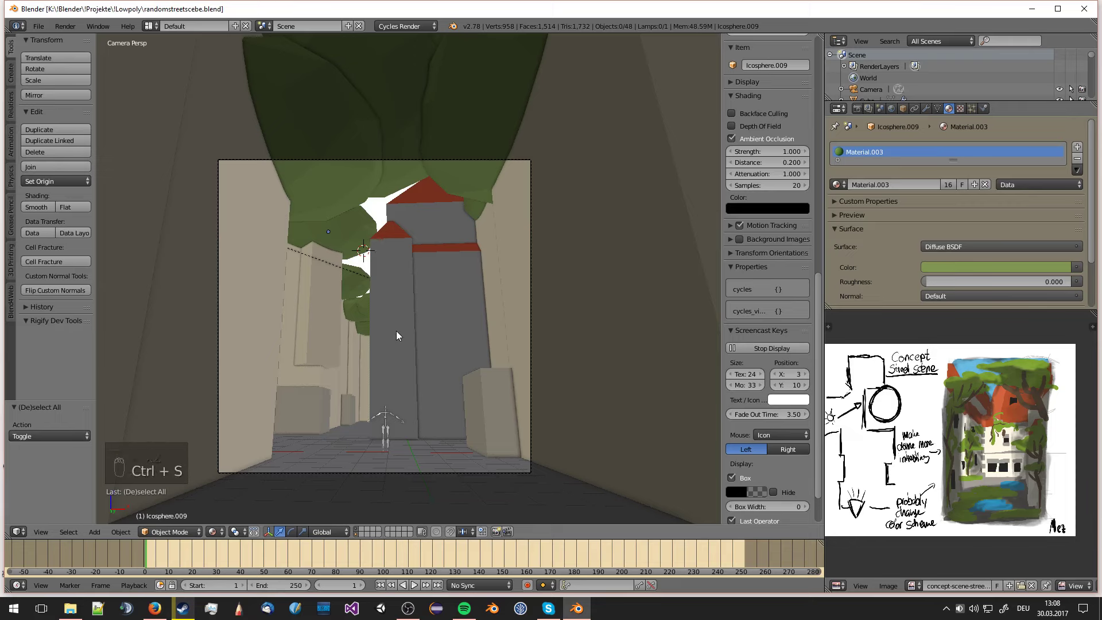
pyautogui.middleClick(484, 359)
pyautogui.moveTo(479, 360); pyautogui.dragTo(605, 348)
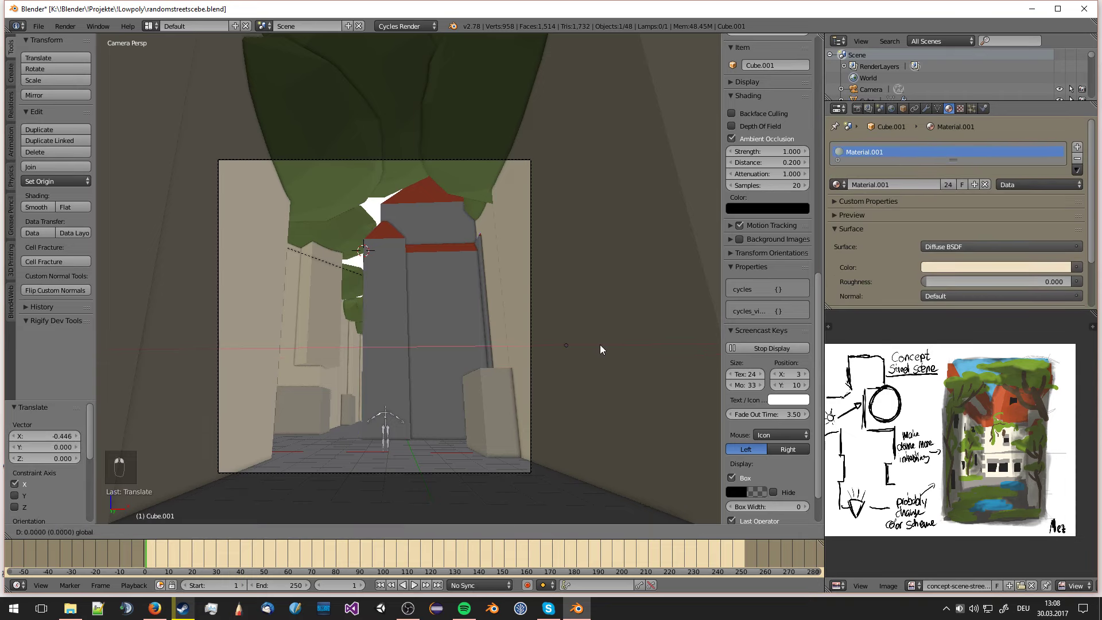
pyautogui.middleClick(599, 349)
# - Save the file and start the Cycles render of the street scene from the camera
pyautogui.press('a')
pyautogui.press('ctrl+s')
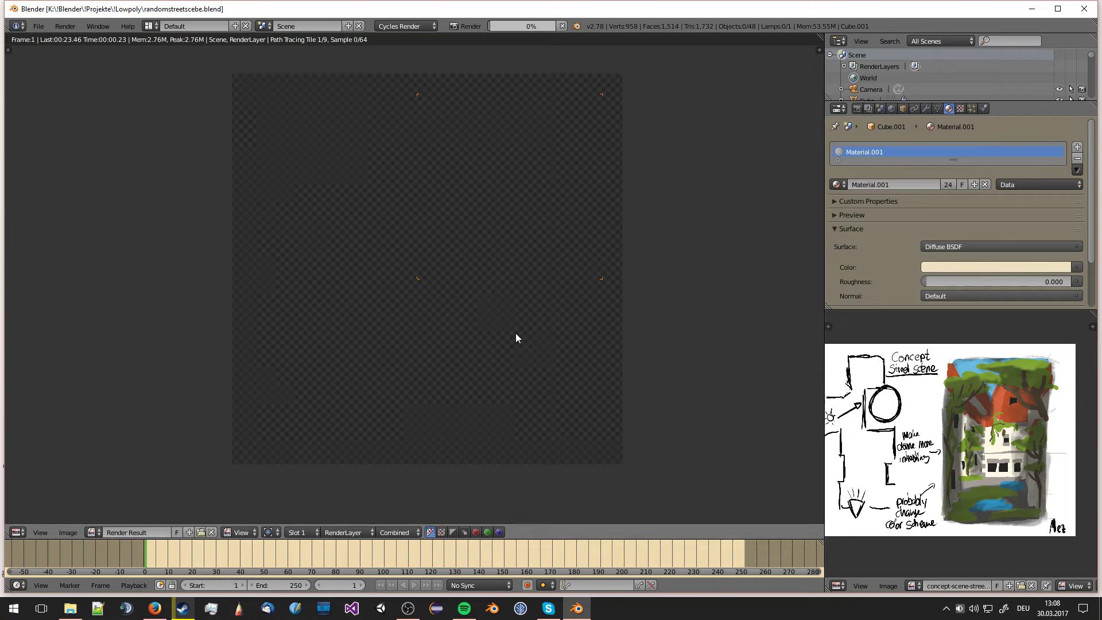
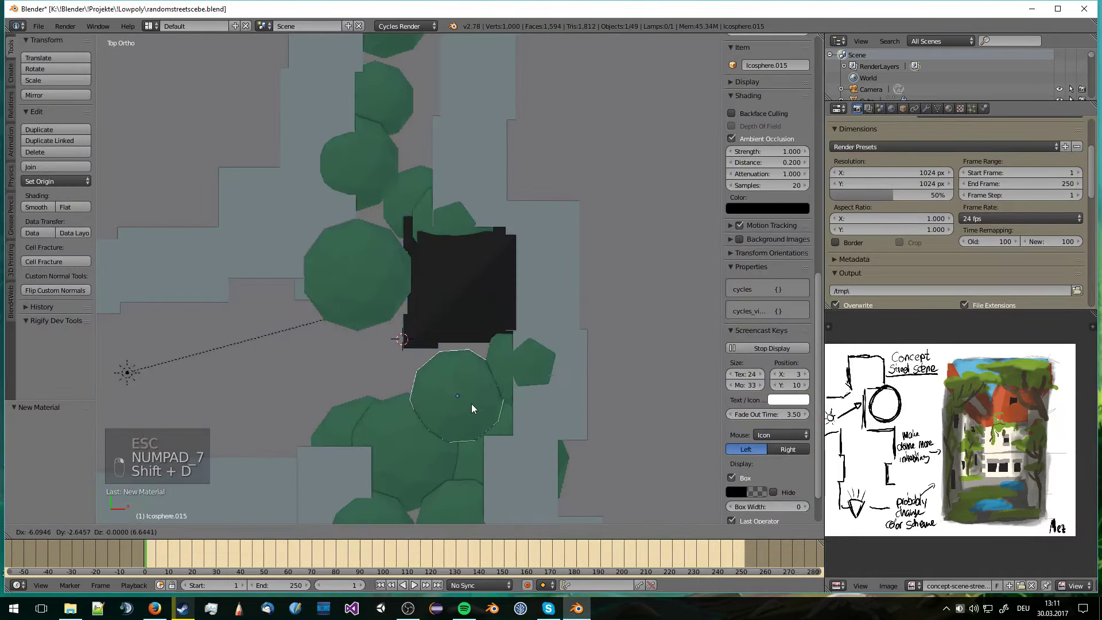
# - Inspect the tower through the camera, save, and reframe it in the viewport
pyautogui.press('KP_0')
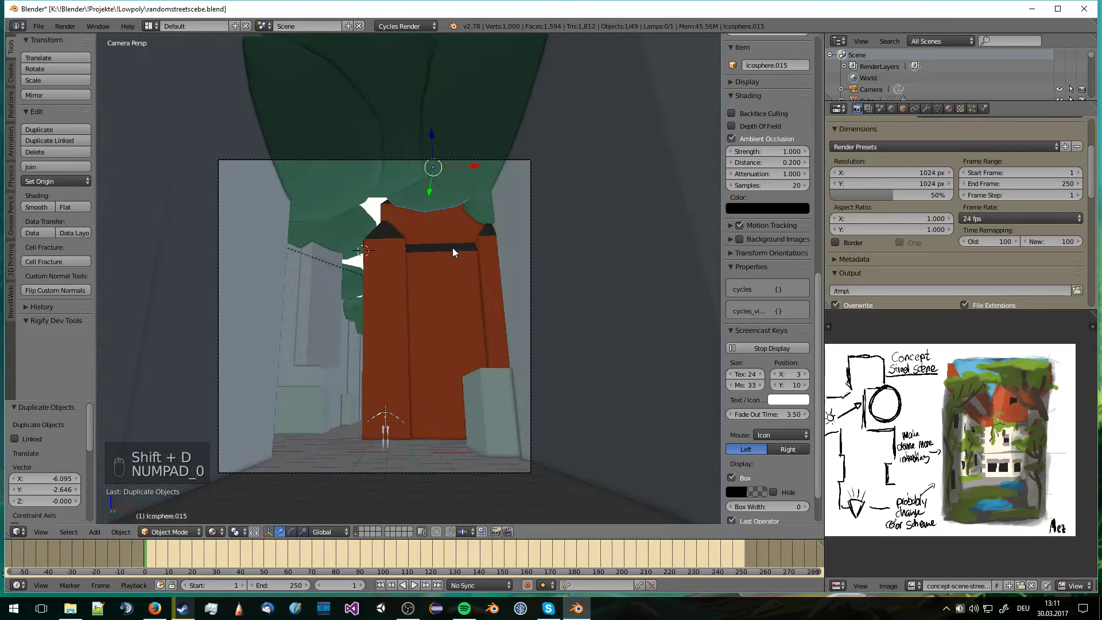
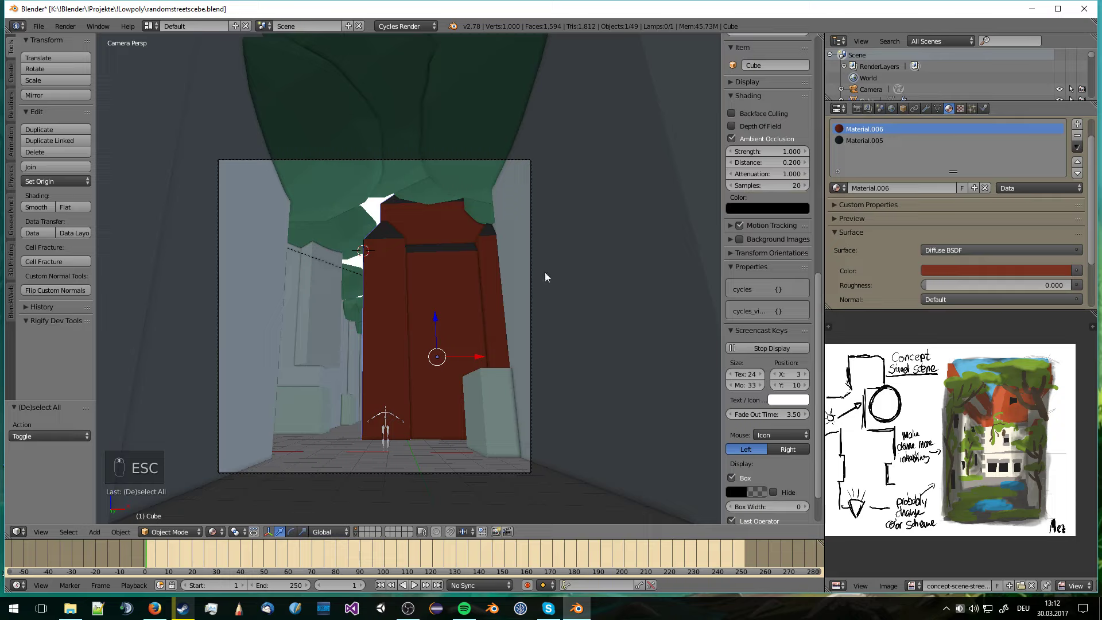
pyautogui.press('a')
pyautogui.press('a')
pyautogui.press('a')
pyautogui.press('ctrl+s')
pyautogui.press('KP_5')
pyautogui.press('KP_5')
pyautogui.press('KP_5')
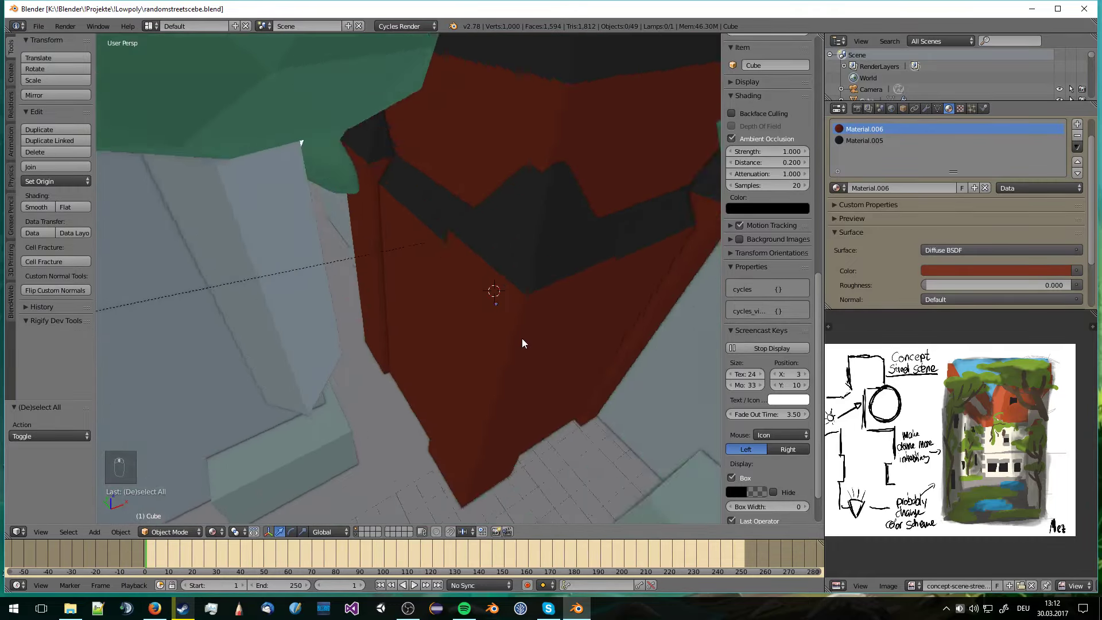
pyautogui.middleClick(515, 355)
# - Refine the black trim faces on the tower mesh, save, and select a tree sphere from camera view
pyautogui.press('Tab')
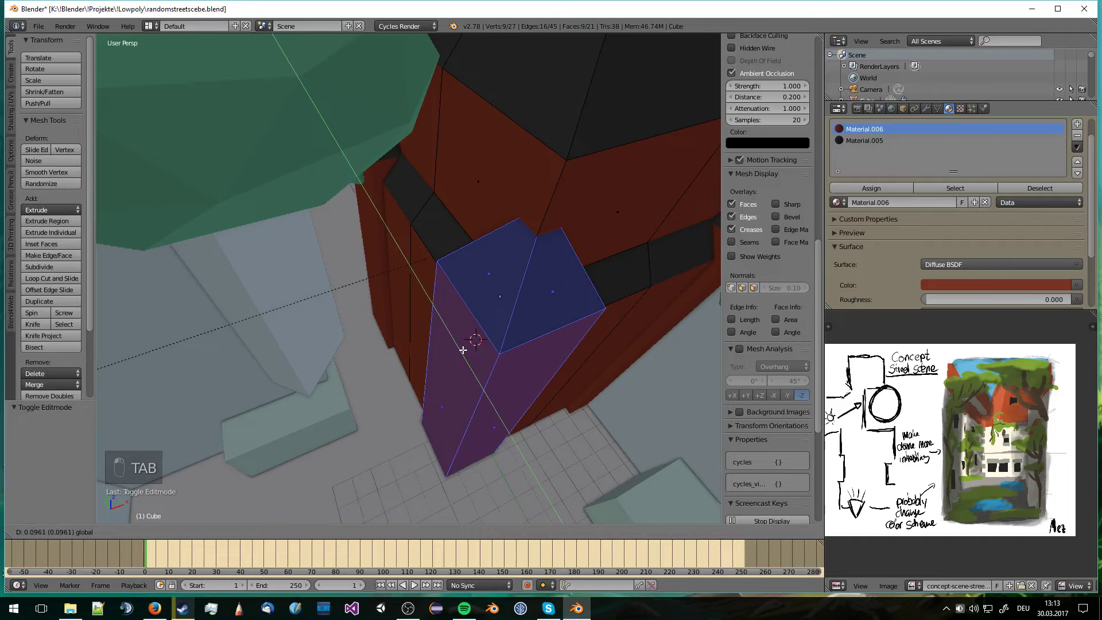
pyautogui.press('Tab')
pyautogui.press('a')
pyautogui.press('ctrl+s')
pyautogui.press('KP_0')
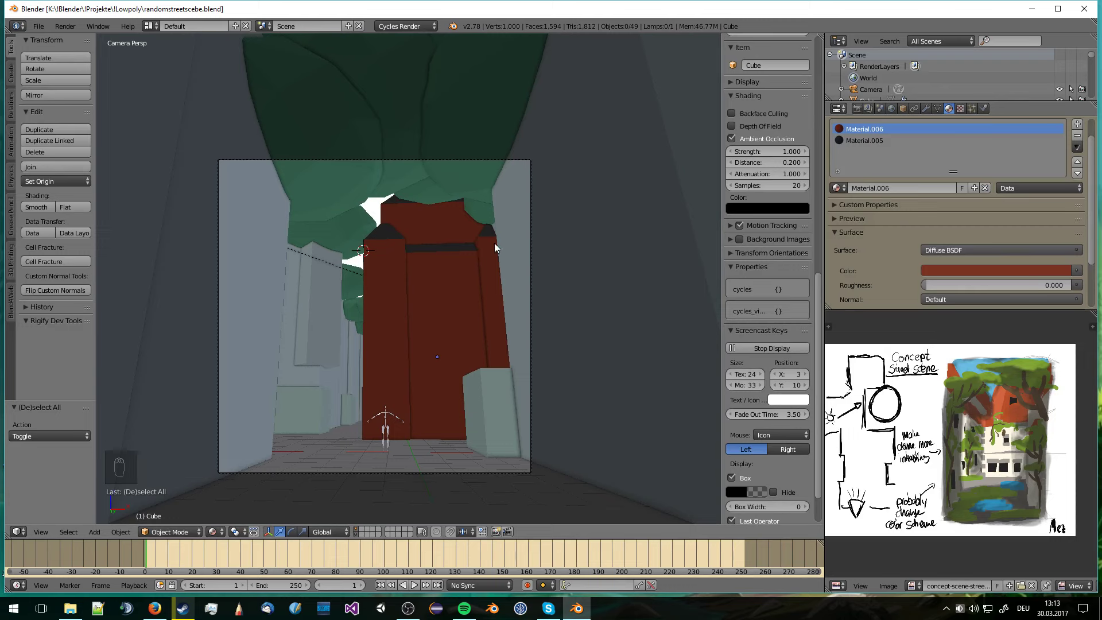
pyautogui.rightClick(451, 196)
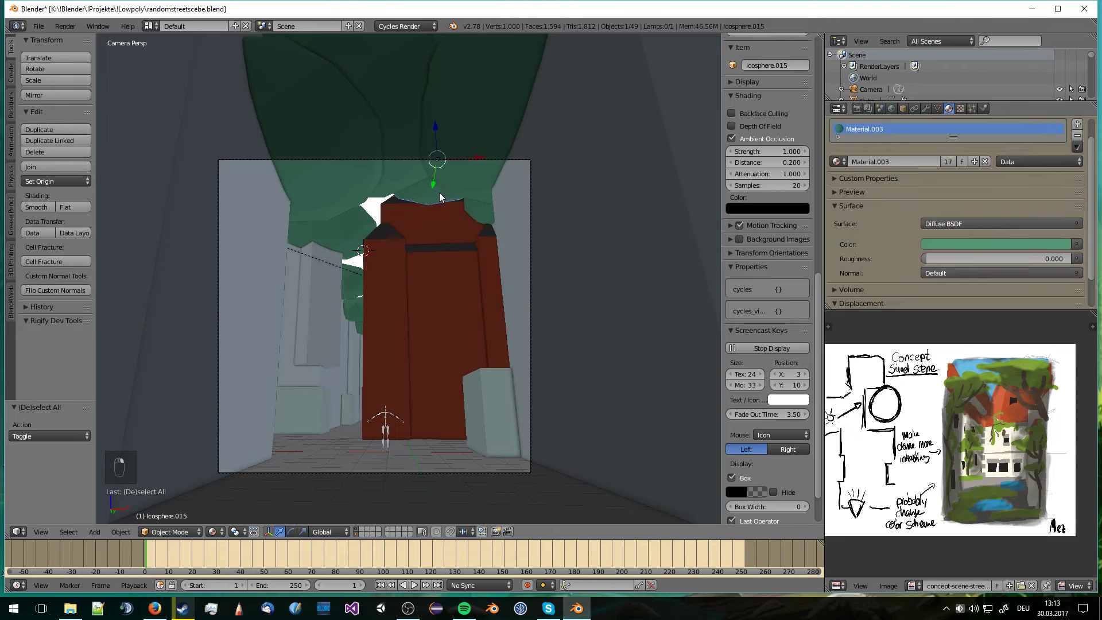
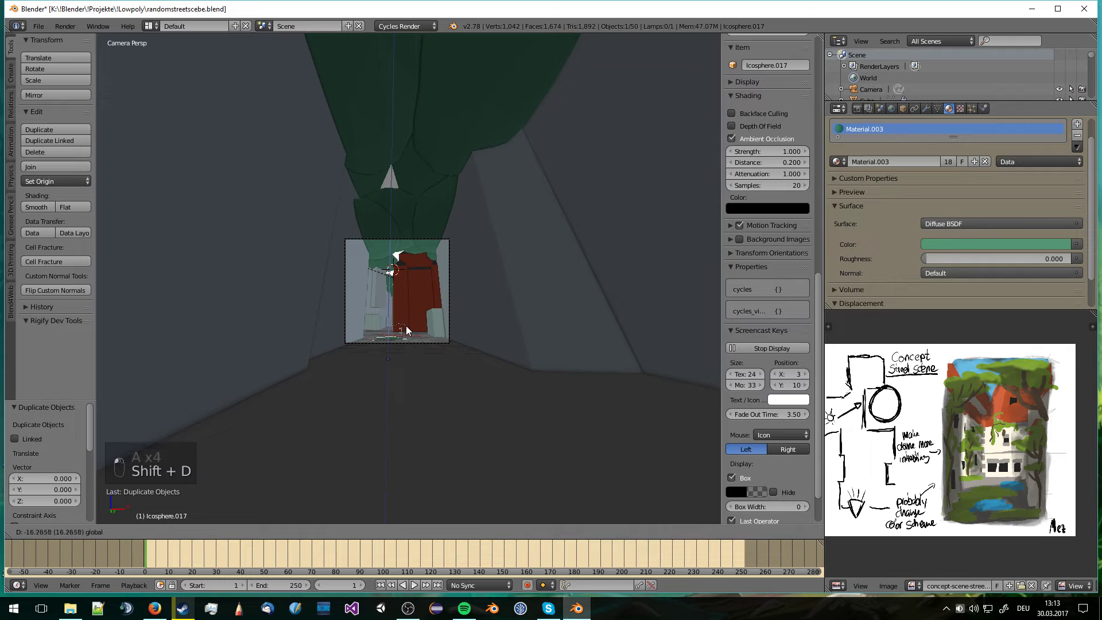
# - Reshape the new tree's vertices with proportional-edit scaling and view it from Top Ortho
pyautogui.press('s')
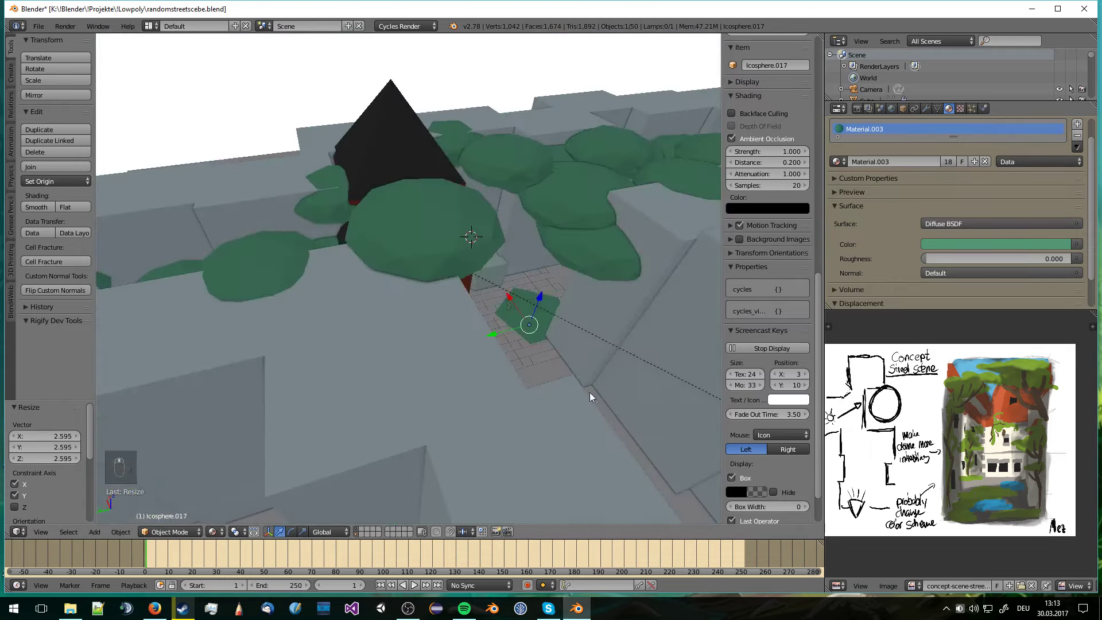
pyautogui.press('Tab')
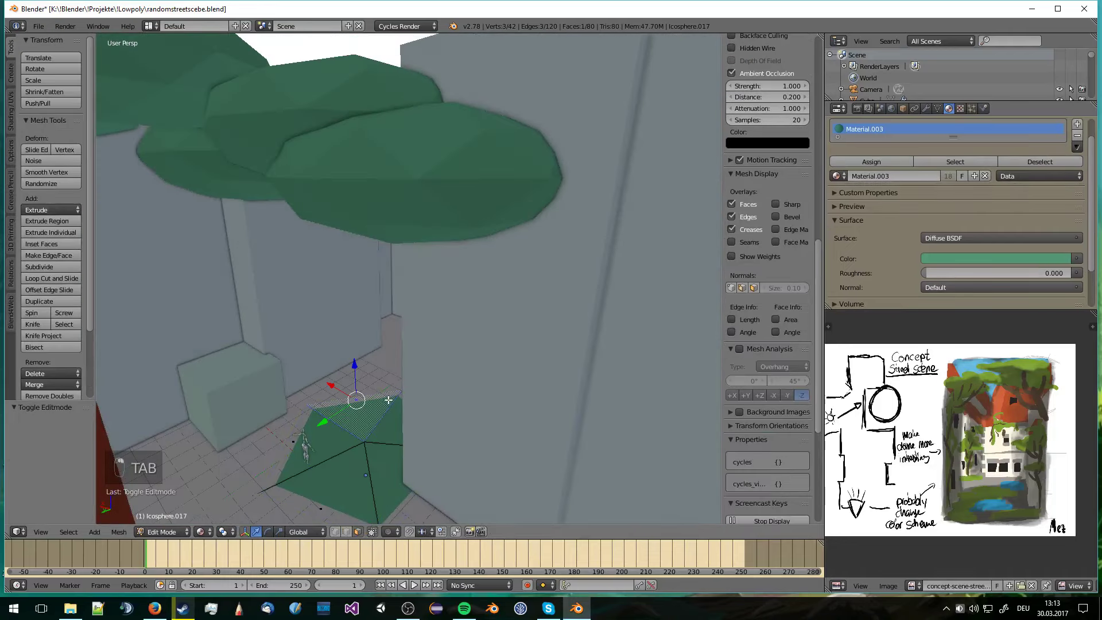
pyautogui.press('s')
pyautogui.press('o')
pyautogui.press('s')
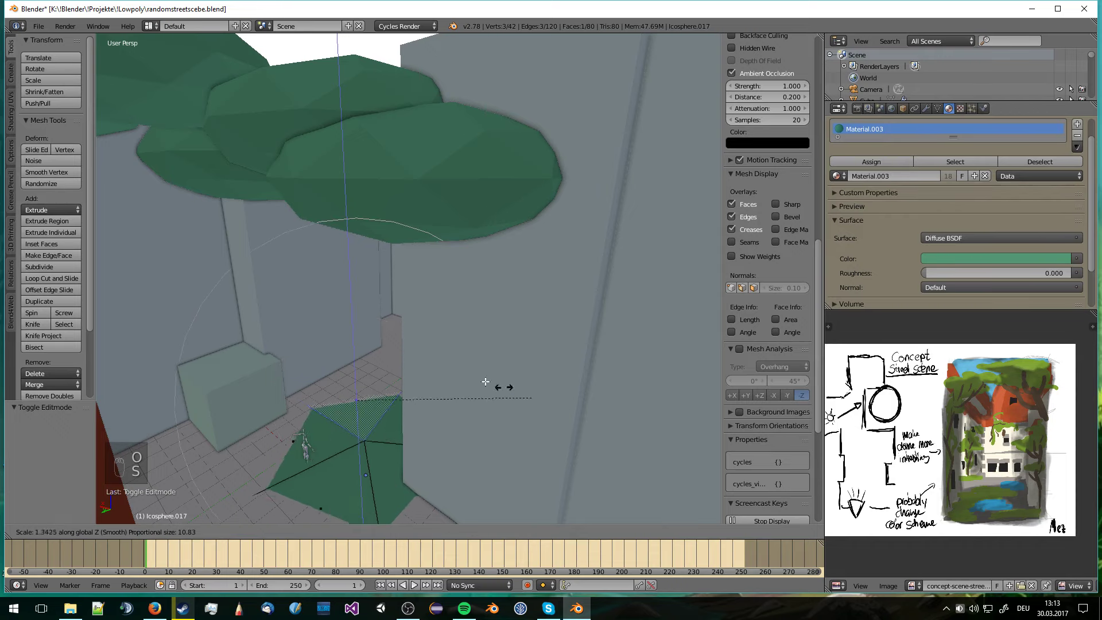
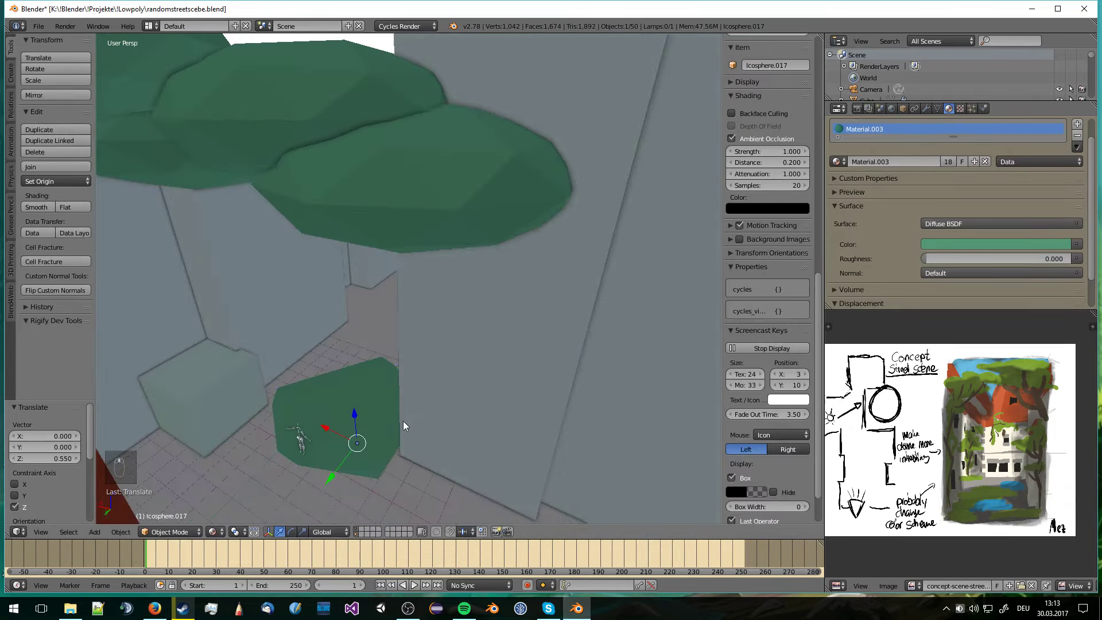
pyautogui.press('KP_7')
pyautogui.press('KP_5')
pyautogui.press('a')
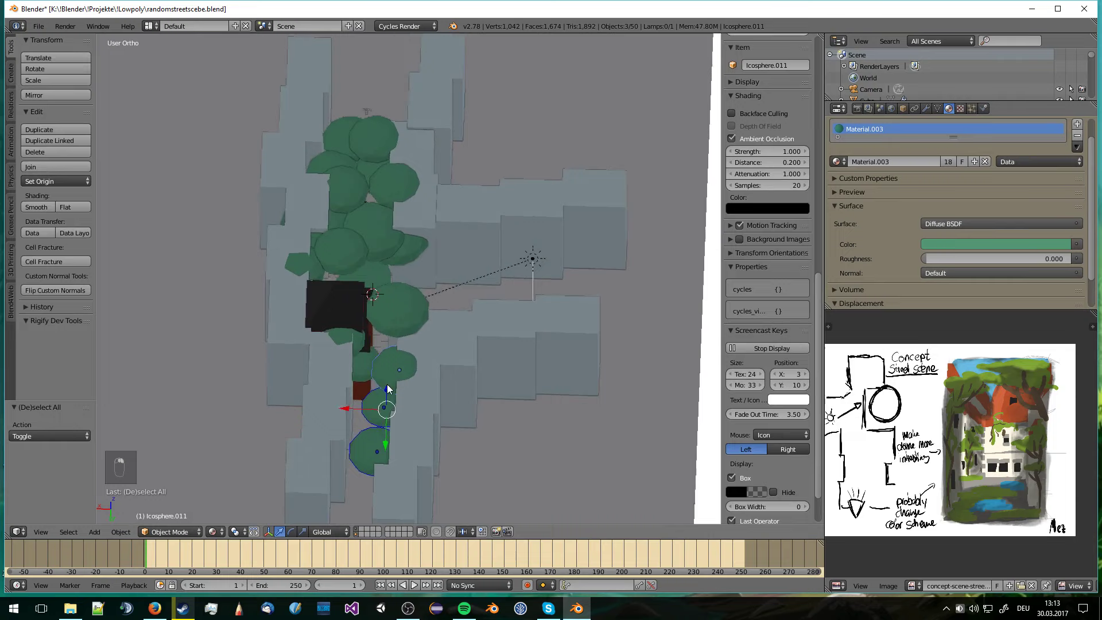
# - Box-select the cluster of tree spheres and move them onto another layer
pyautogui.rightClick(397, 323)
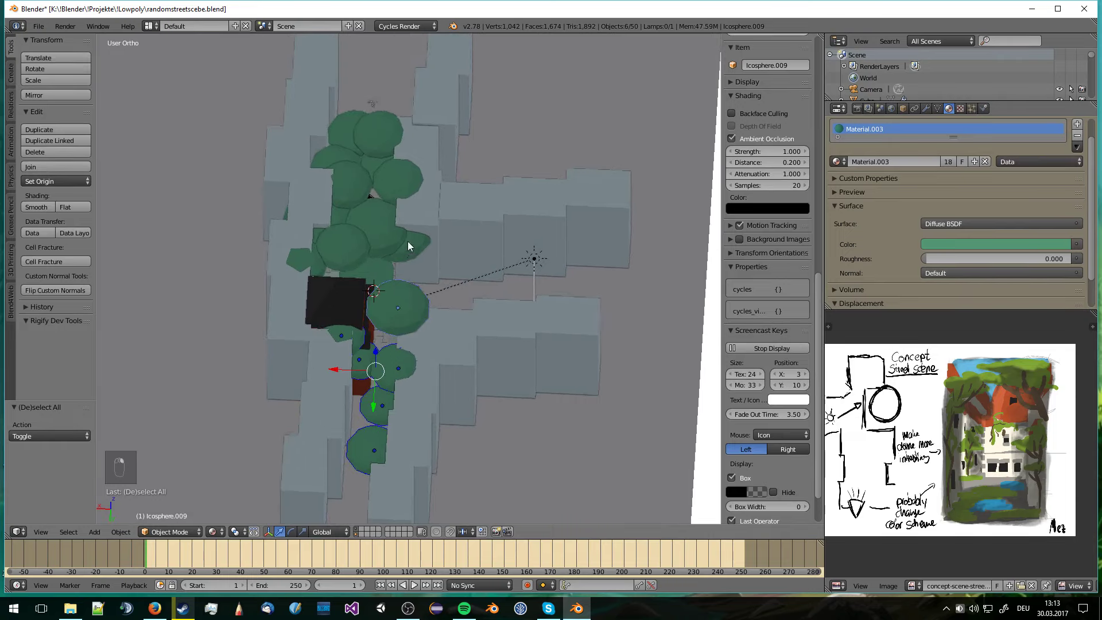
pyautogui.moveTo(369, 275); pyautogui.dragTo(348, 251)
pyautogui.moveTo(374, 308); pyautogui.dragTo(420, 297)
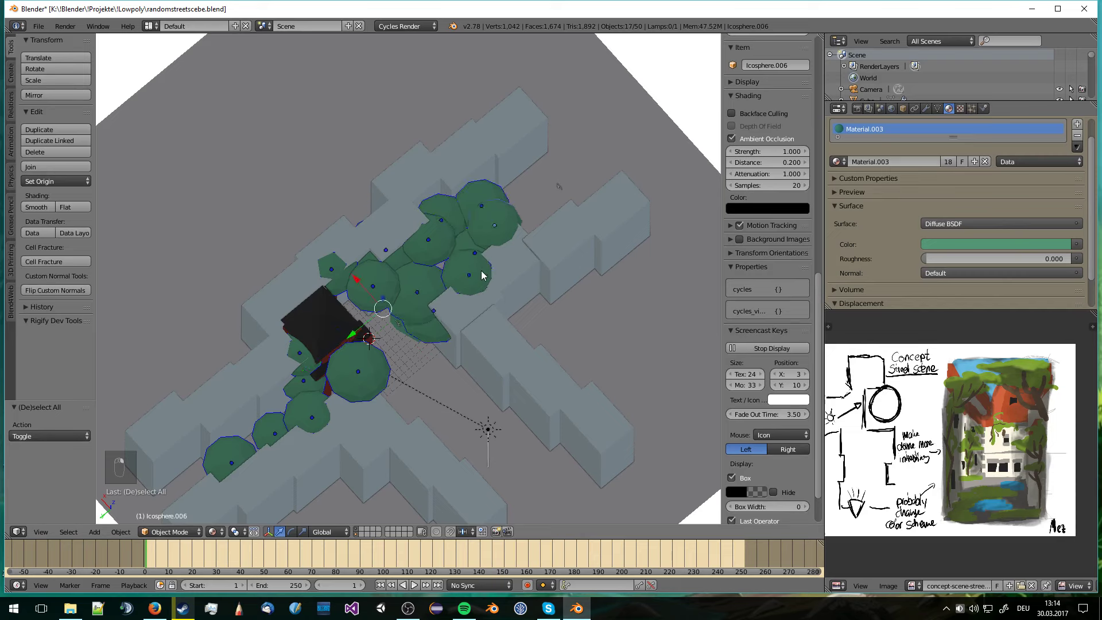
pyautogui.press('m')
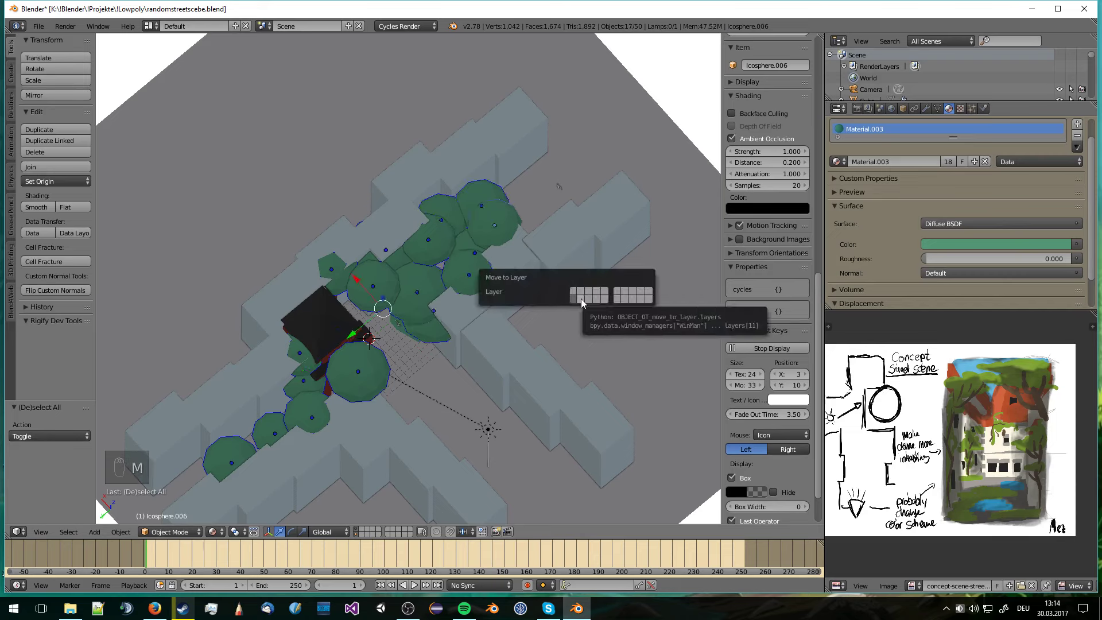
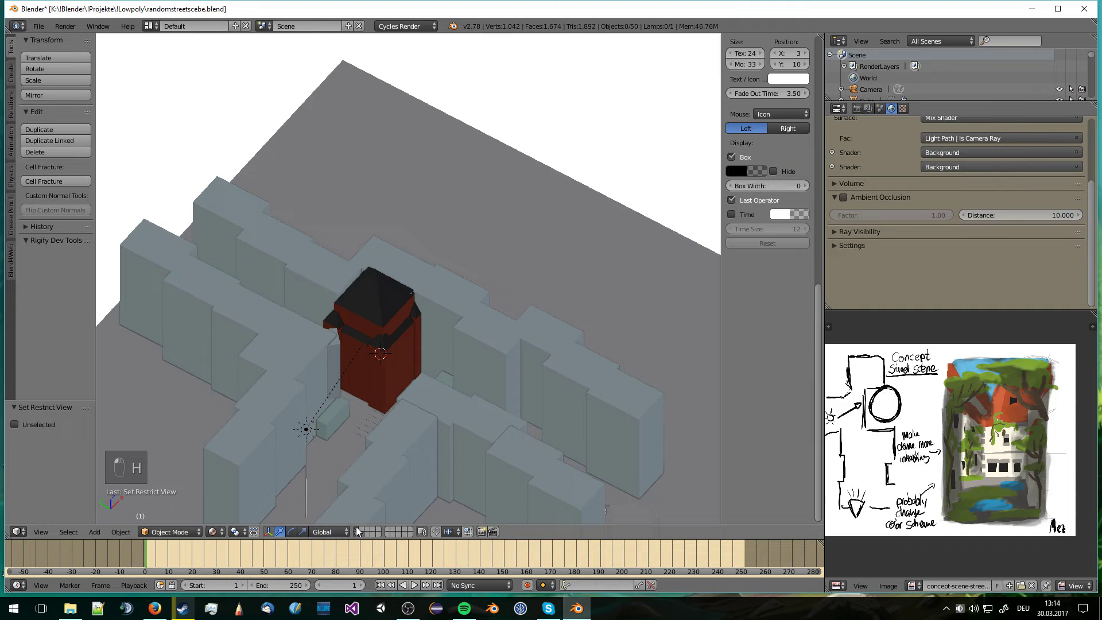
# - Duplicate the remaining tree sphere beside the tower and place it from a top-down view
pyautogui.moveTo(410, 429); pyautogui.dragTo(479, 345)
pyautogui.press('a')
pyautogui.press('a')
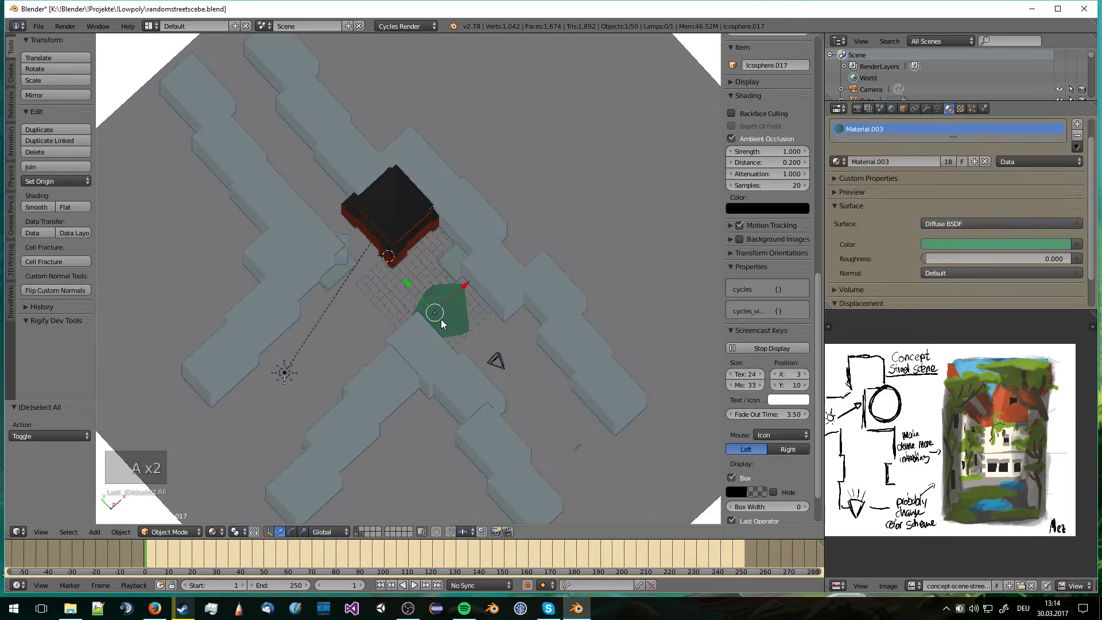
pyautogui.press('KP_7')
pyautogui.press('g')
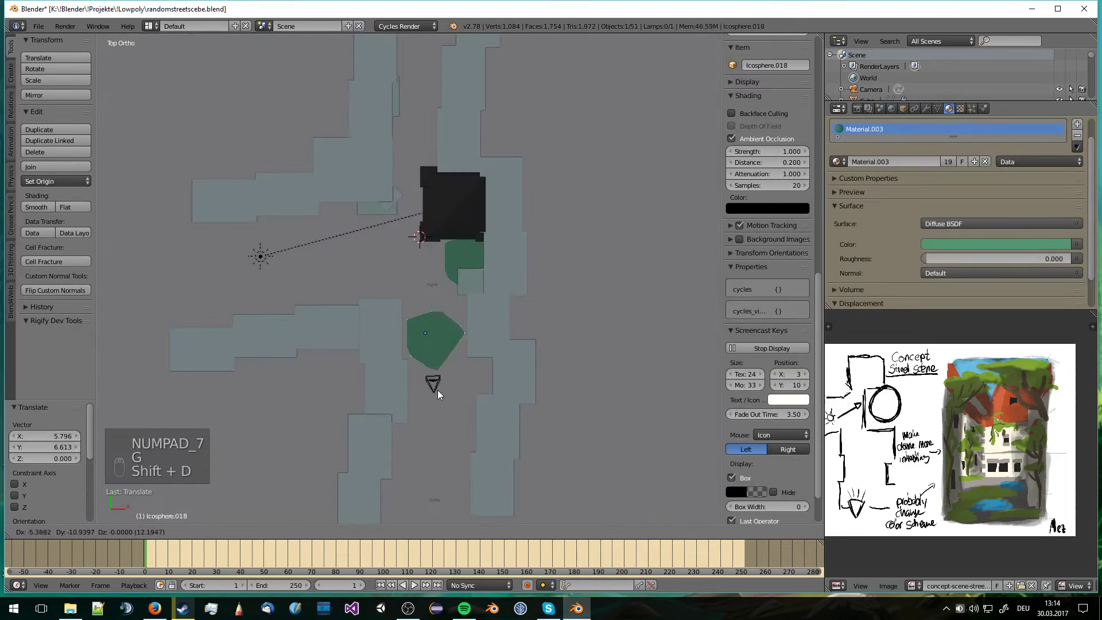
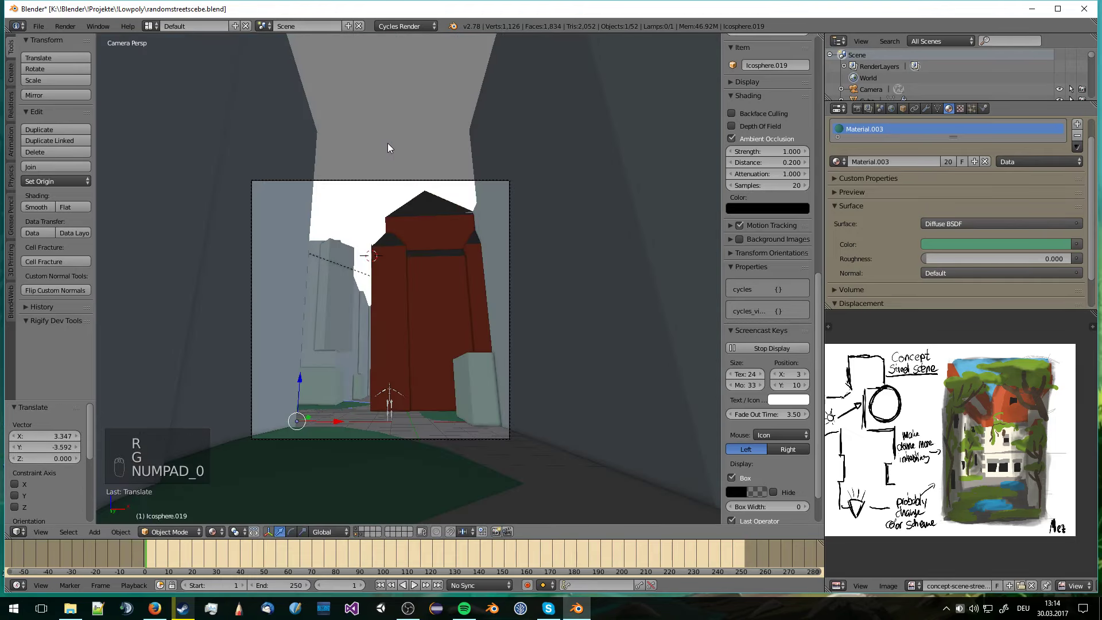
# - Duplicate the tree twice near the red tower and show the layer holding the moved trees again
pyautogui.press('KP_7')
pyautogui.press('shift+d')
pyautogui.press('a')
pyautogui.press('KP_0')
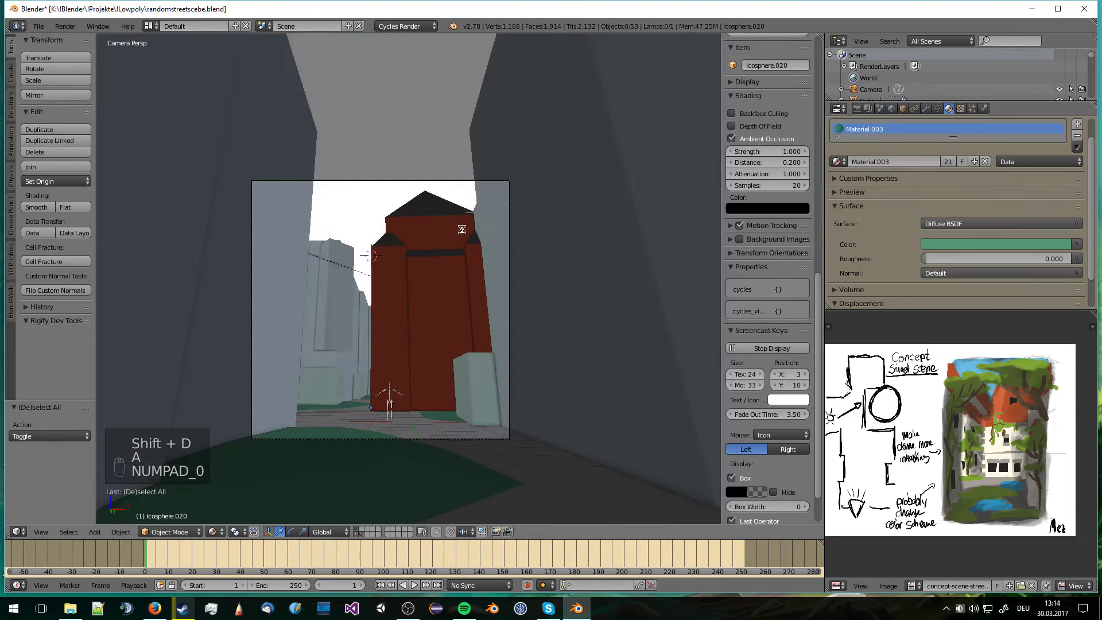
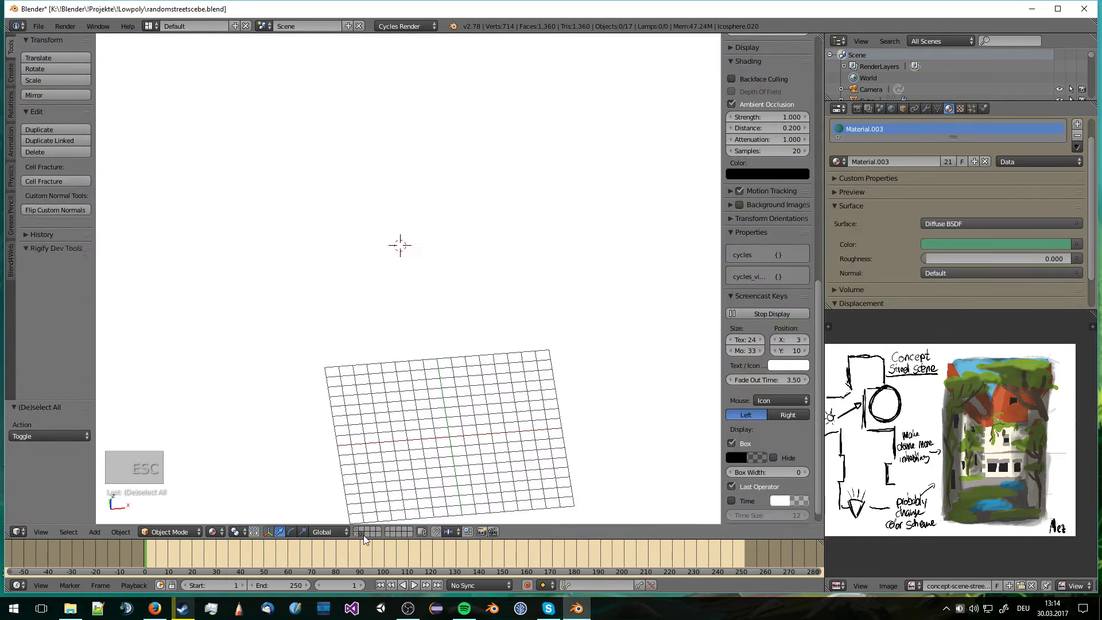
pyautogui.press('alt+h')
pyautogui.press('a')
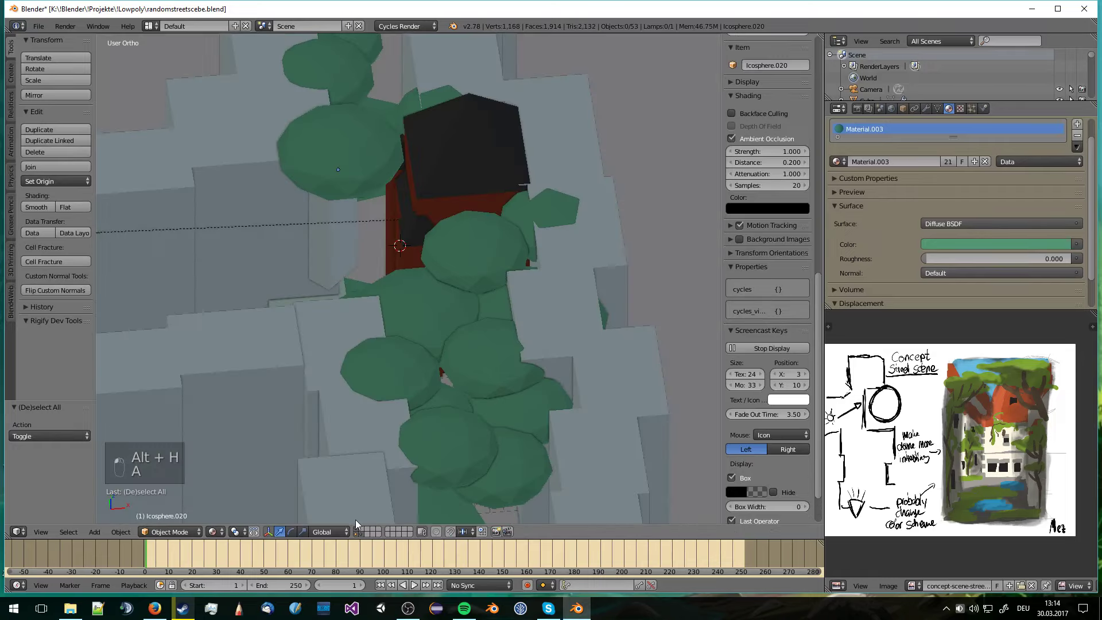
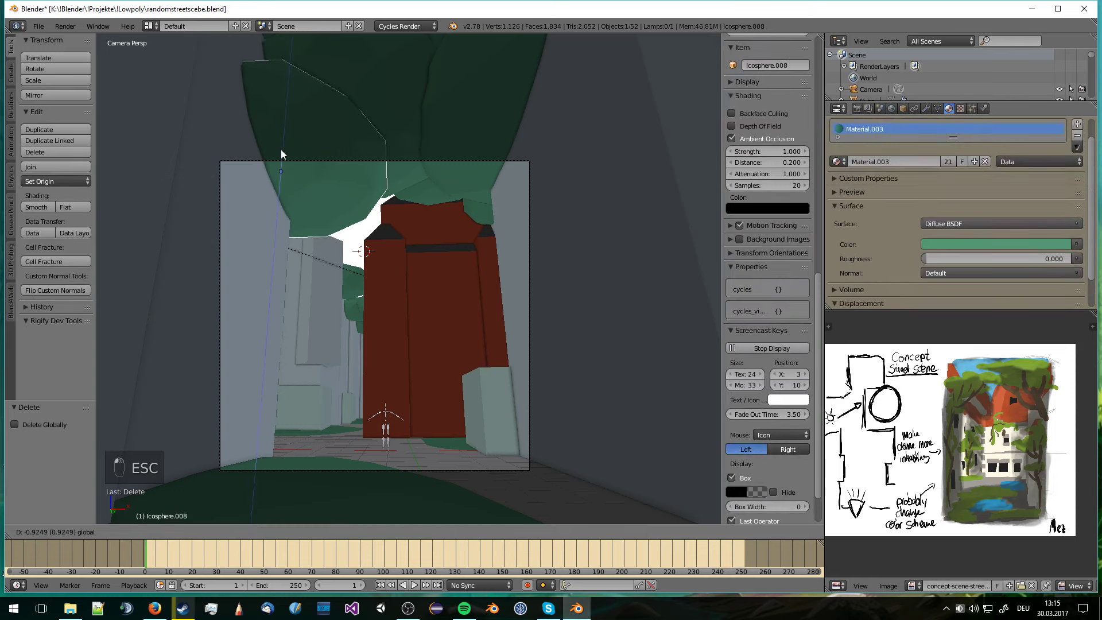
# - Save the file and render the camera view of the street scene
pyautogui.press('a')
pyautogui.press('ctrl+s')
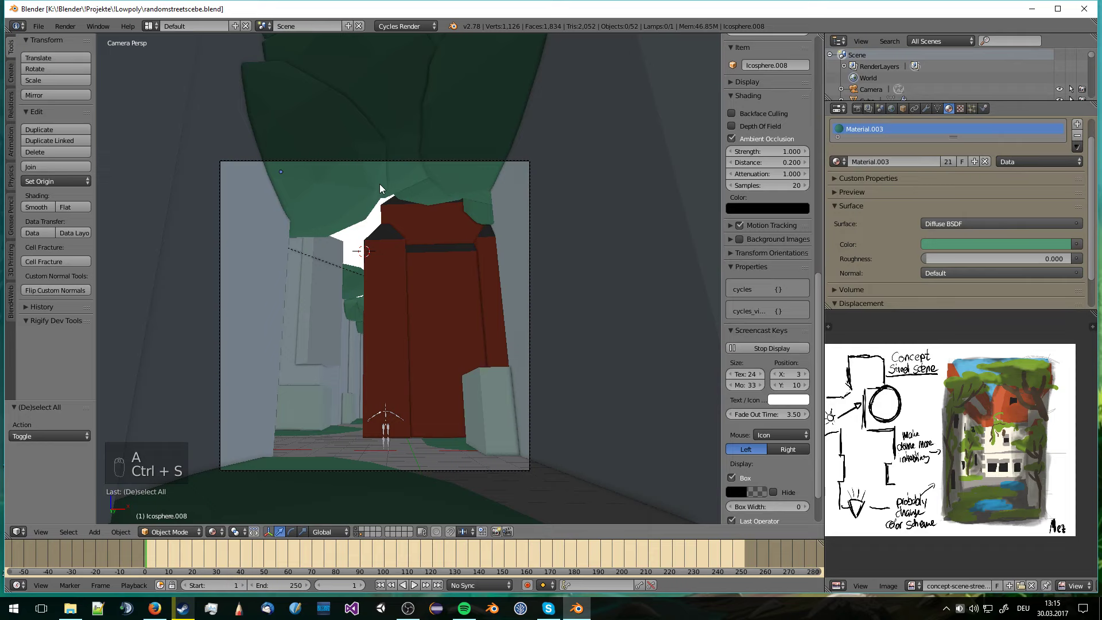